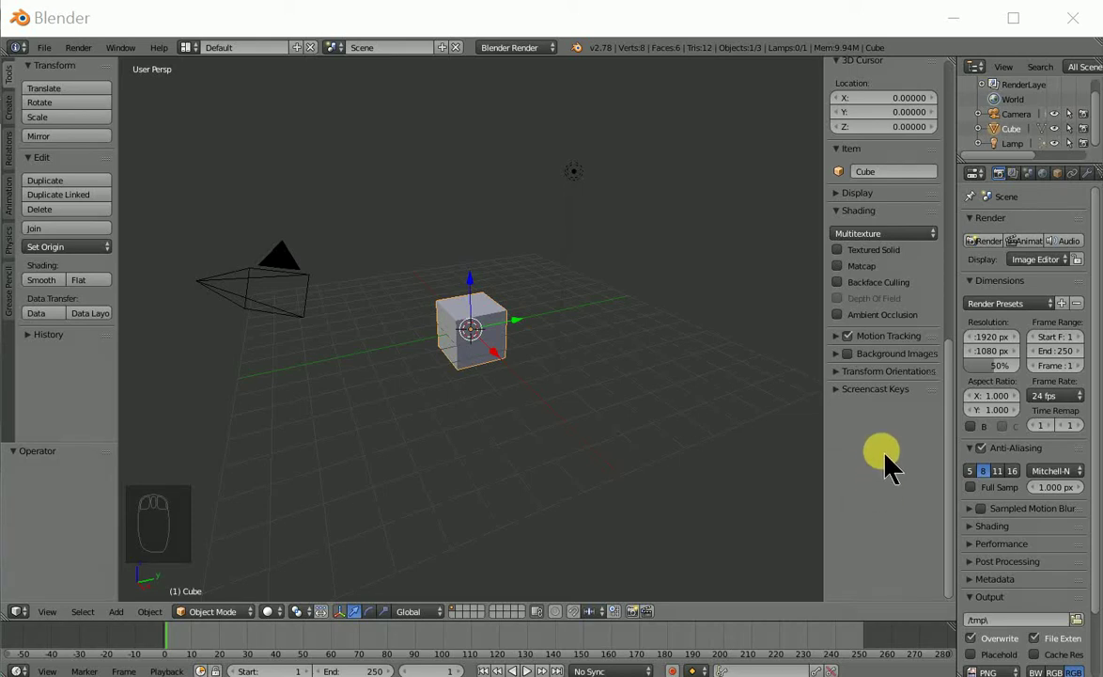
Load the faucet front photo as a background image behind the default cube in front view
{"action": "left_click_drag", "start_coordinate": [904, 451], "coordinate": [888, 455]}
{"action": "left_click_drag", "start_coordinate": [887, 455], "coordinate": [880, 568]}
{"action": "middle_click", "coordinate": [879, 479]}
{"action": "left_click_drag", "start_coordinate": [880, 480], "coordinate": [880, 568]}
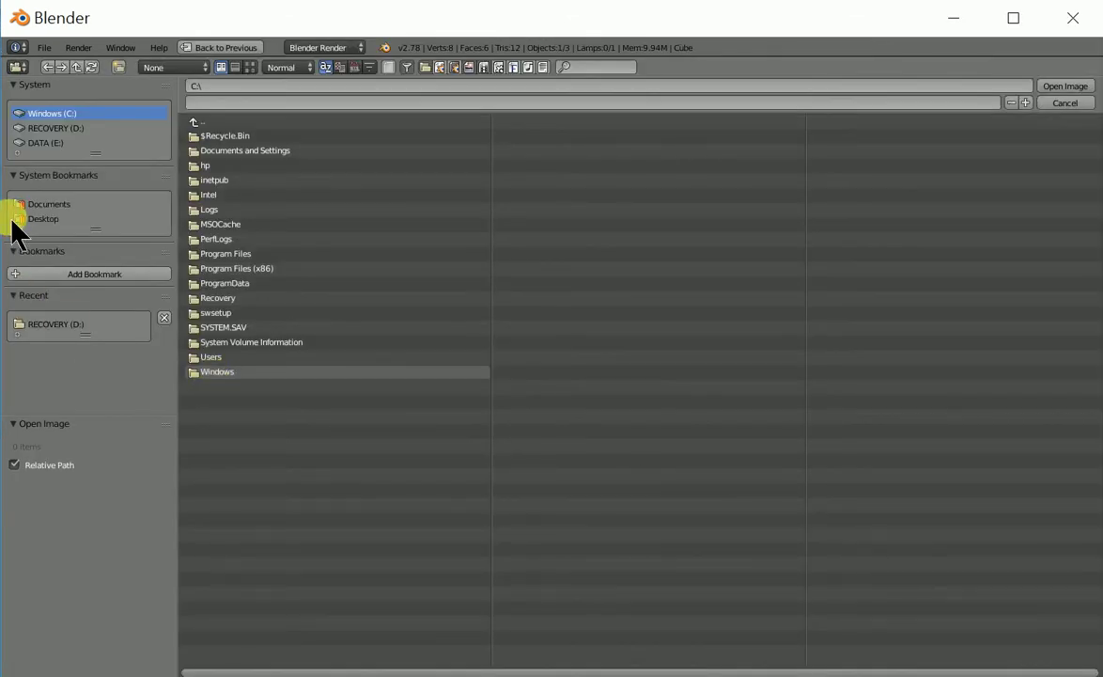
{"action": "left_click_drag", "start_coordinate": [256, 194], "coordinate": [592, 376]}
{"action": "left_click_drag", "start_coordinate": [592, 376], "coordinate": [592, 376]}
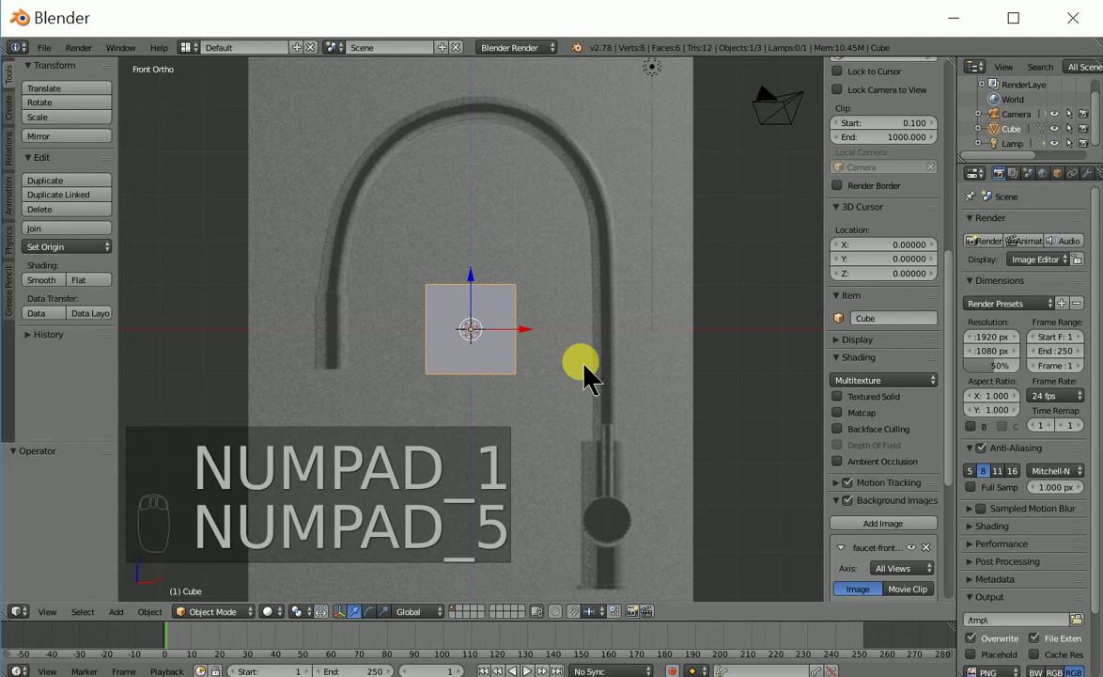
Raise the reference image's opacity and offset it so the faucet base sits at the origin
{"action": "key", "text": "t"}
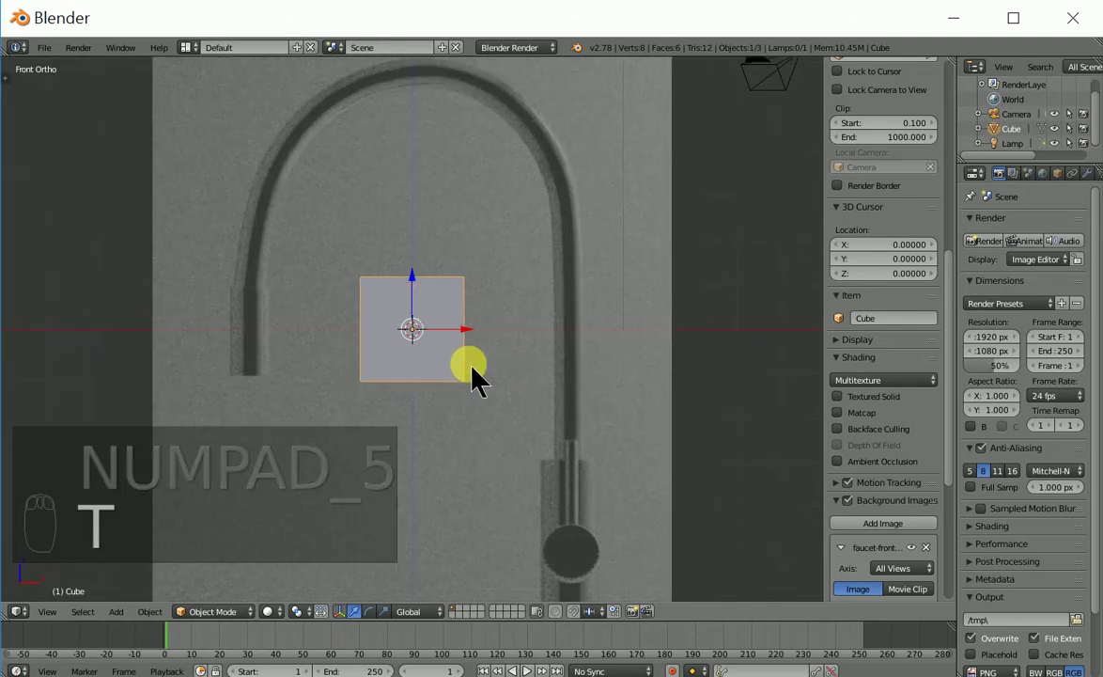
{"action": "key", "text": "n"}
{"action": "key", "text": "n"}
{"action": "left_click_drag", "start_coordinate": [843, 389], "coordinate": [877, 522]}
{"action": "left_click_drag", "start_coordinate": [877, 521], "coordinate": [414, 324]}
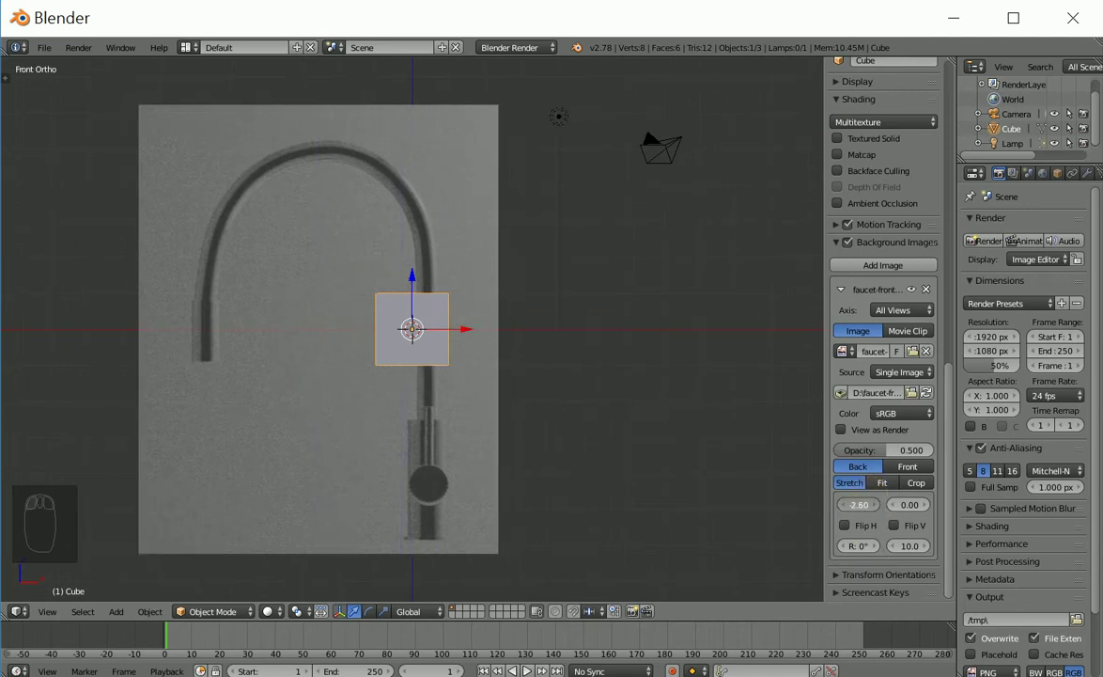
{"action": "left_click_drag", "start_coordinate": [412, 352], "coordinate": [915, 281]}
Delete the default cube and zoom out around the faucet base
{"action": "key", "text": "Delete"}
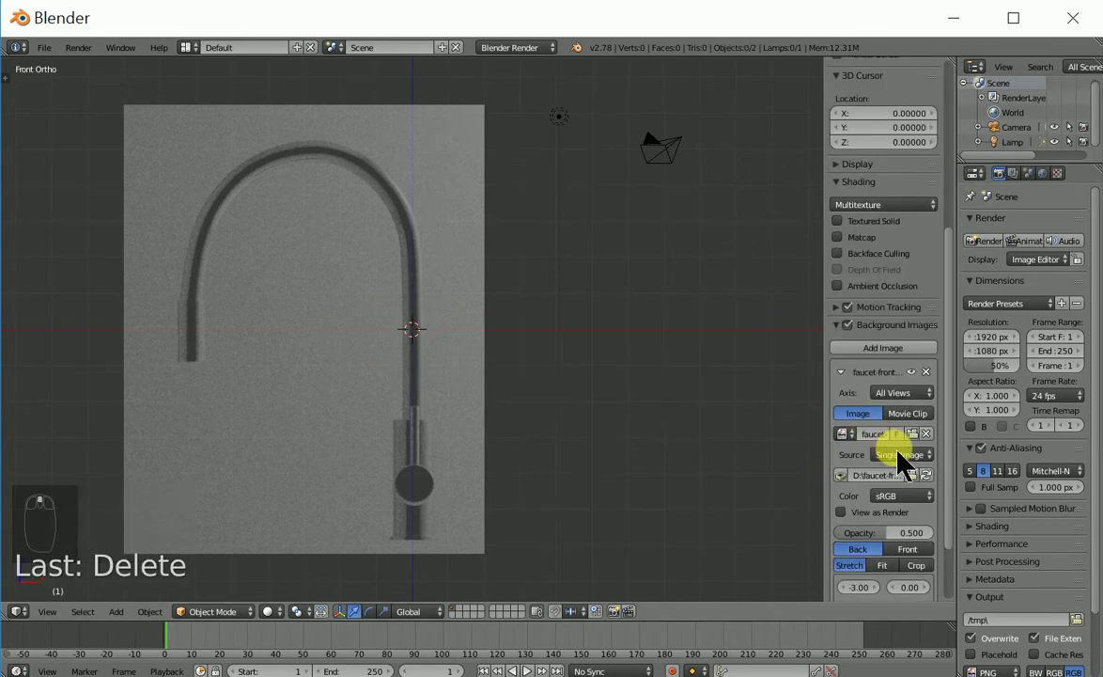
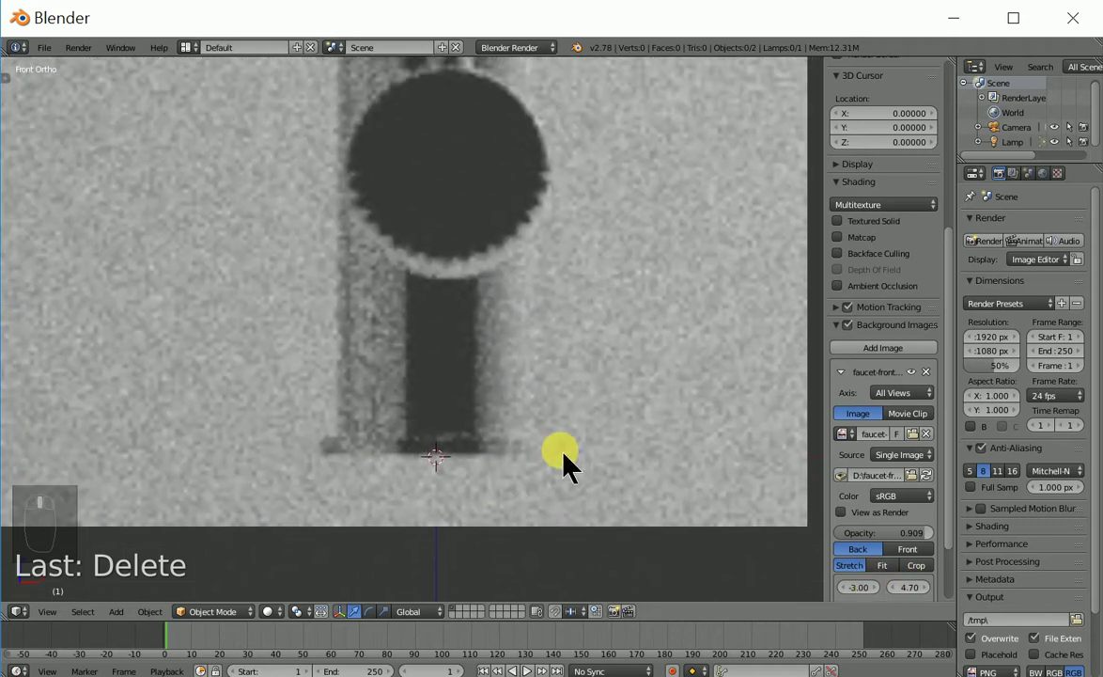
{"action": "key", "text": "shift+c"}
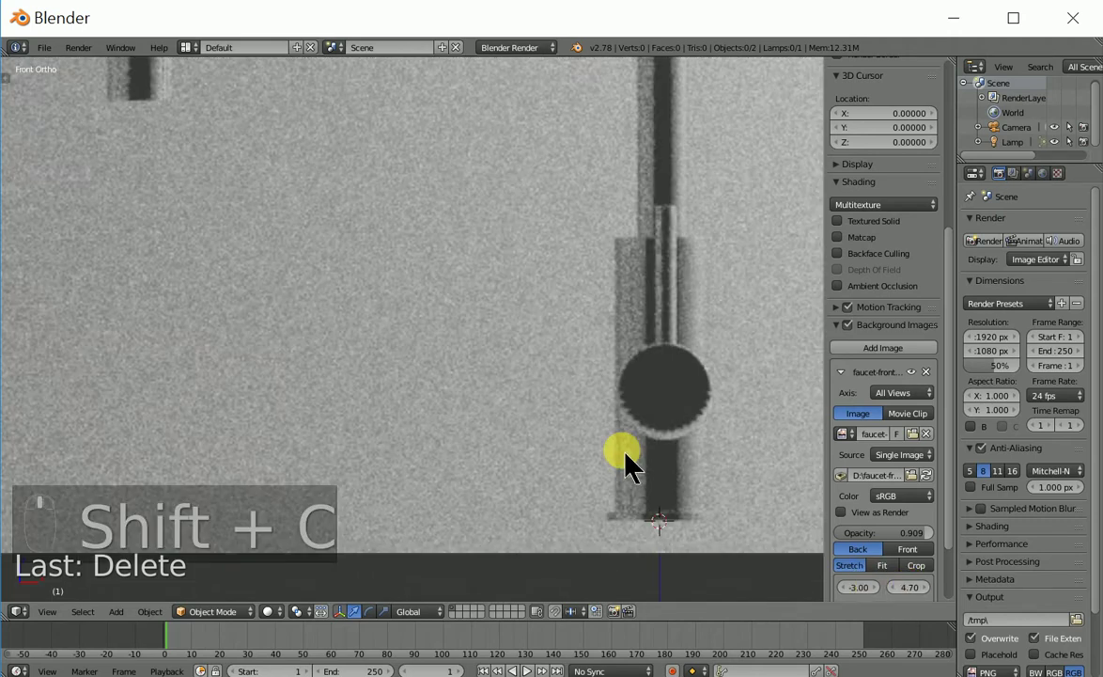
Add a 32-vertex circle mesh at the origin under the faucet base
{"action": "key", "text": "shift+a"}
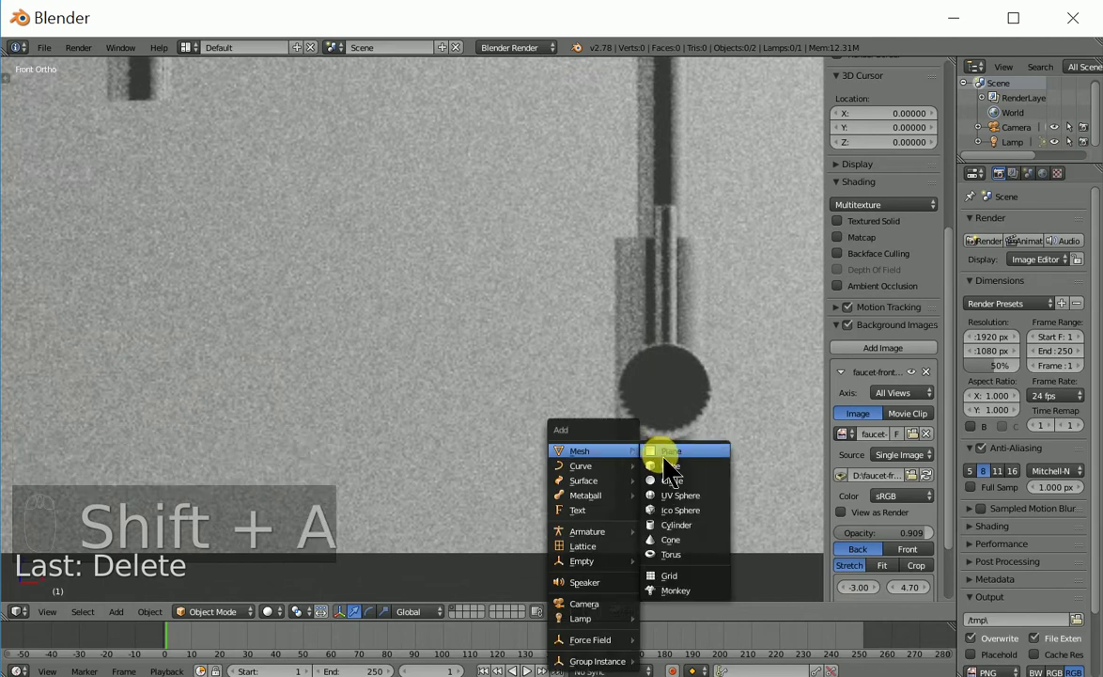
{"action": "left_click_drag", "start_coordinate": [554, 541], "coordinate": [677, 500]}
{"action": "middle_click", "coordinate": [628, 481]}
{"action": "middle_click", "coordinate": [622, 483]}
{"action": "left_click_drag", "start_coordinate": [541, 345], "coordinate": [689, 390]}
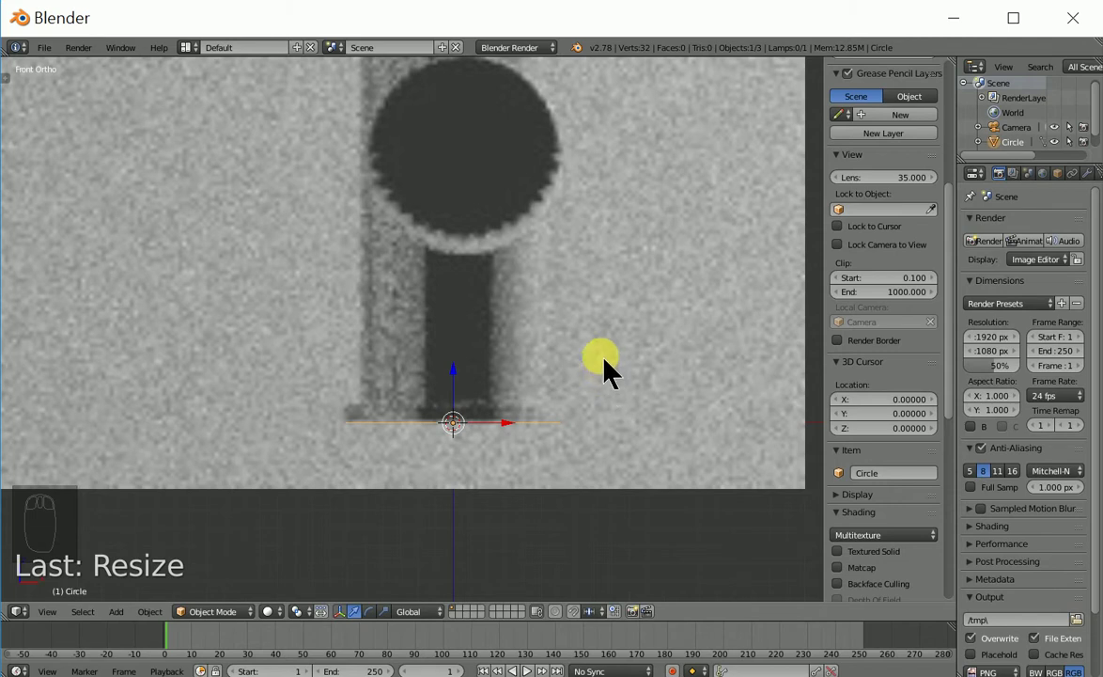
In Edit Mode, extrude the circle upward in four rings along the faucet's straight stem
{"action": "key", "text": "Tab"}
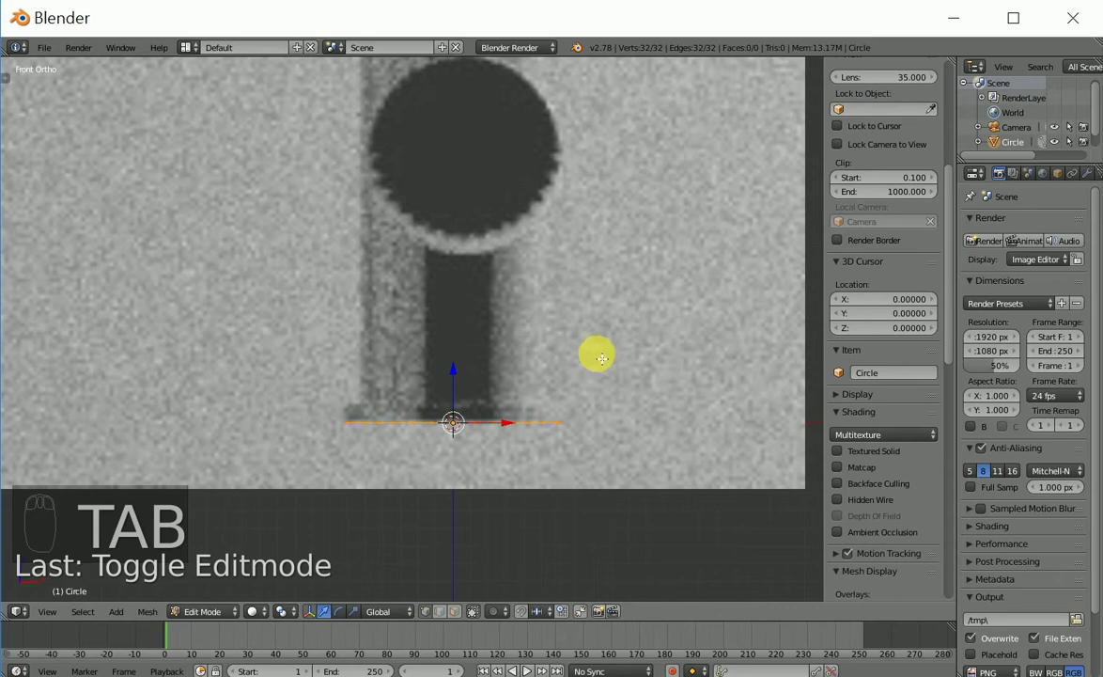
{"action": "key", "text": "e"}
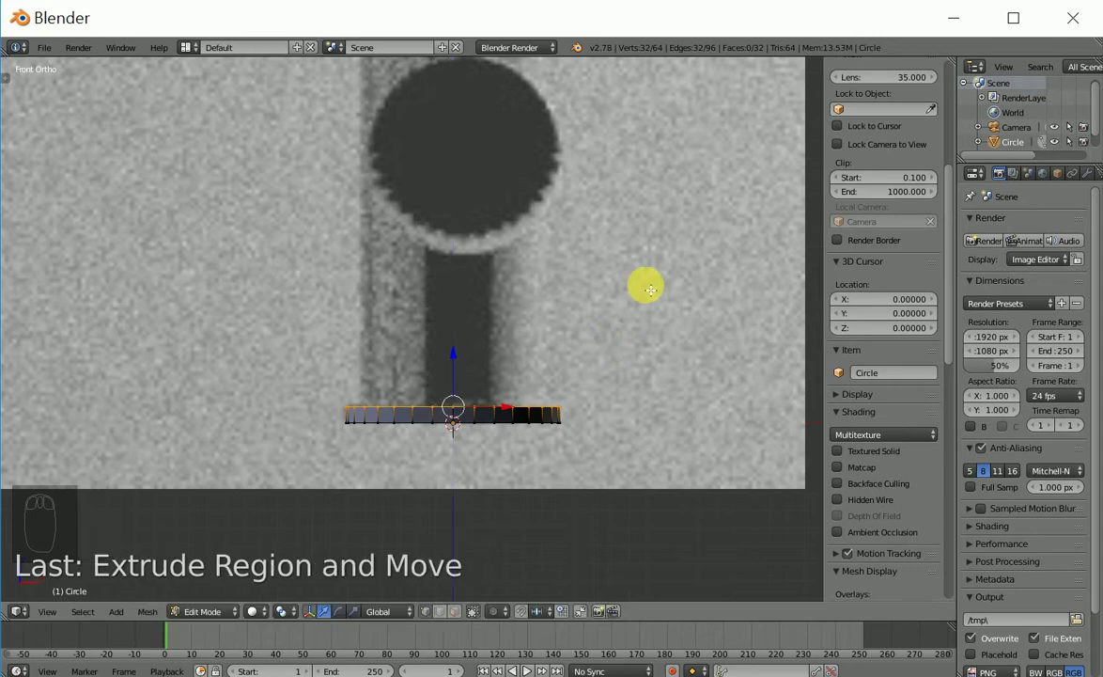
{"action": "key", "text": "e"}
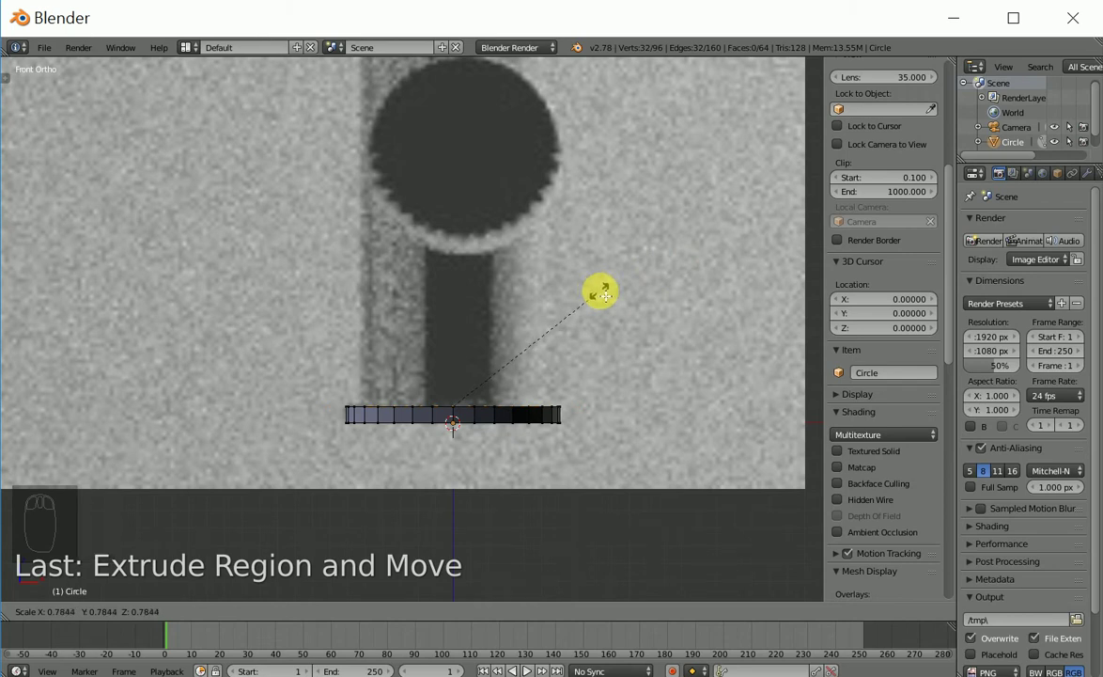
{"action": "key", "text": "e"}
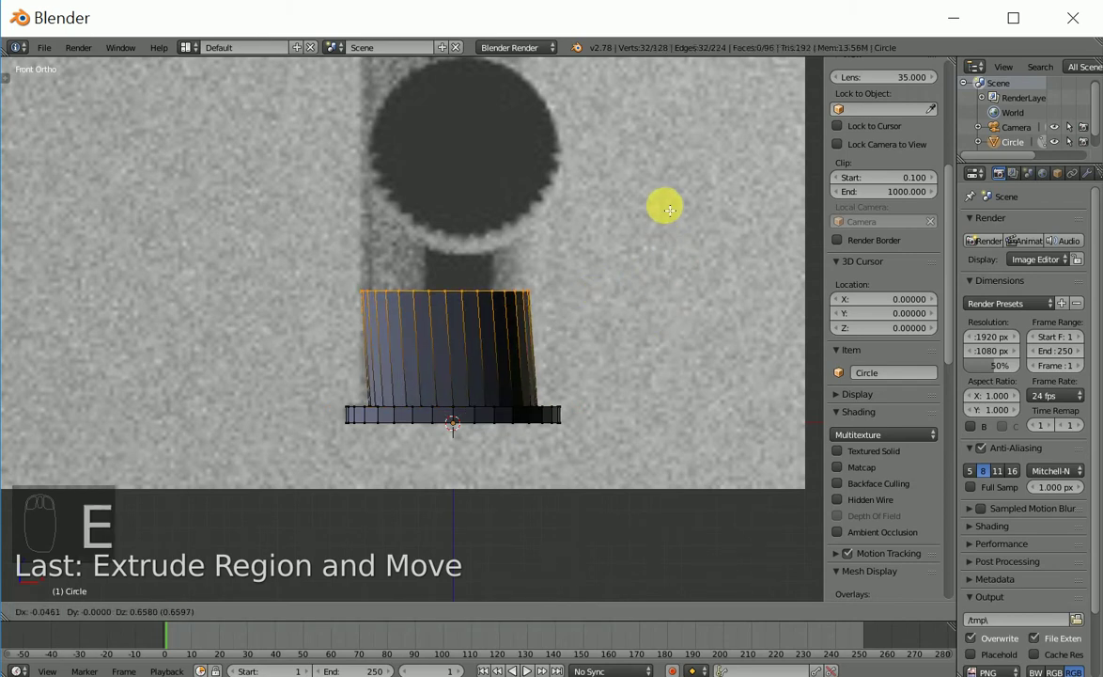
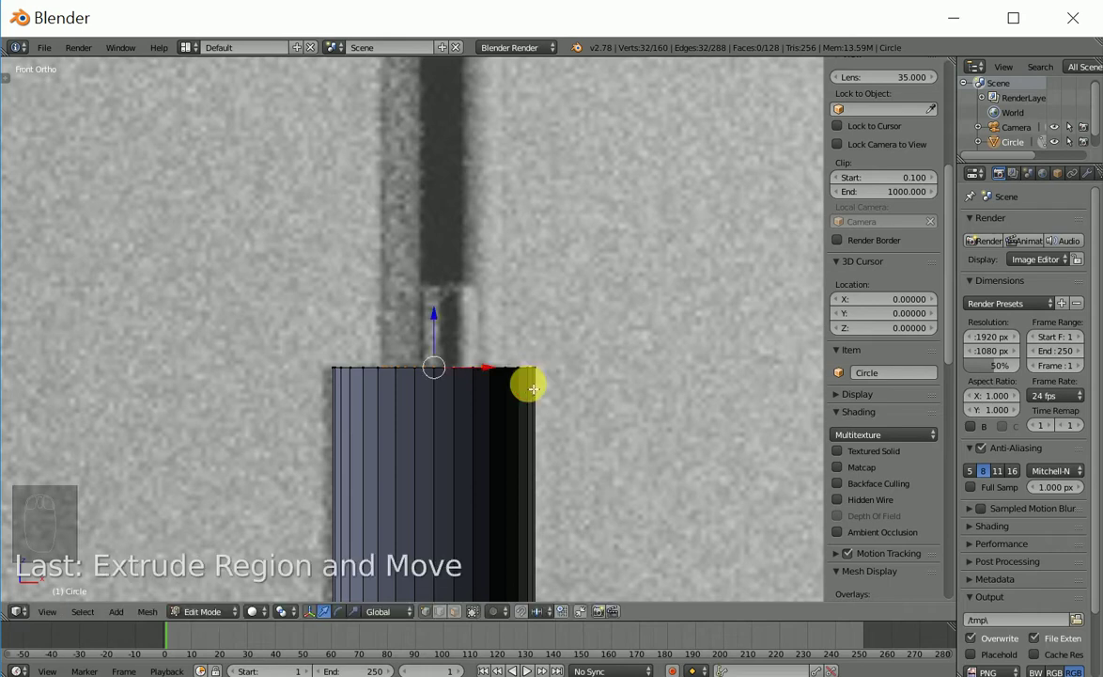
{"action": "key", "text": "e"}
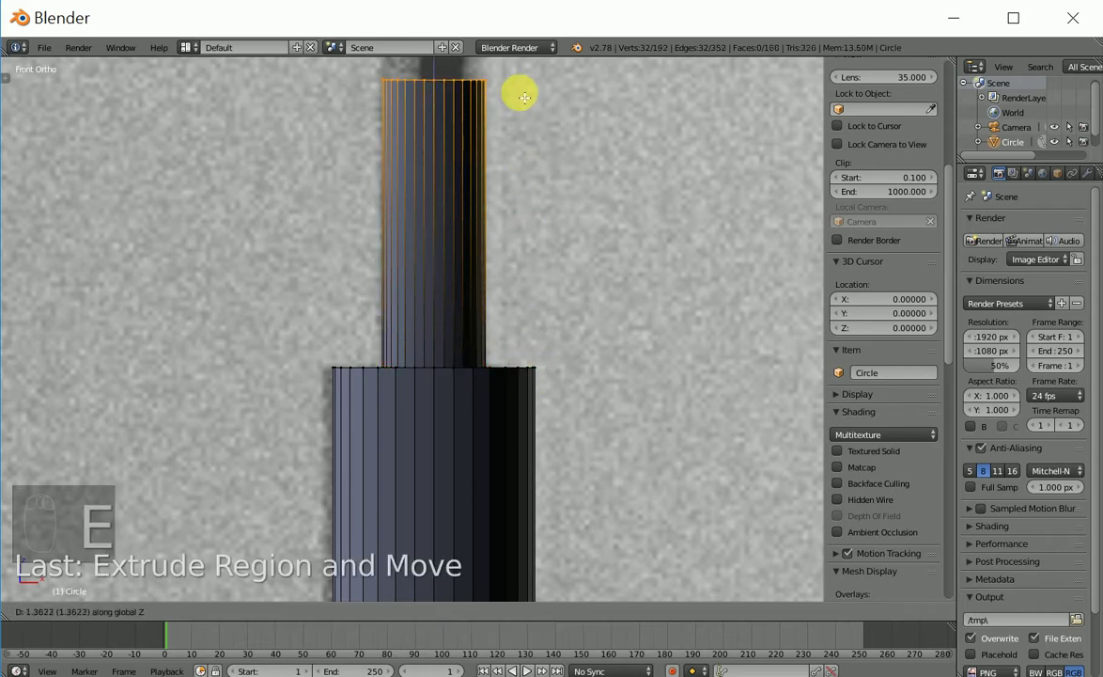
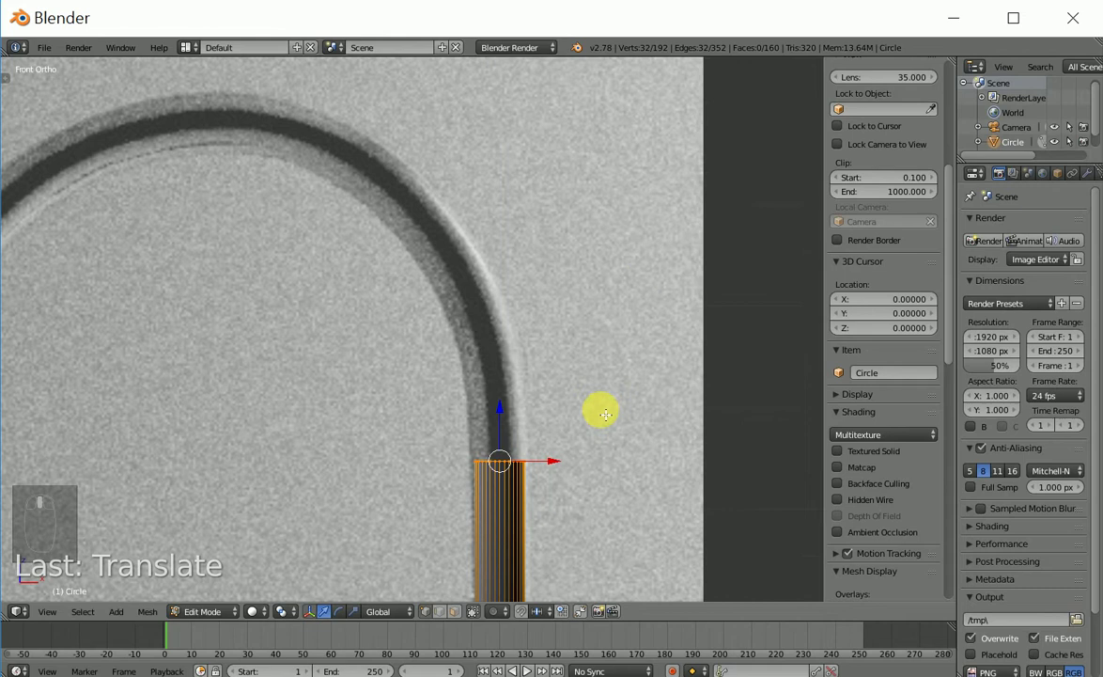
Extrude and tilt new rings so the tube starts bending into the faucet's arch
{"action": "key", "text": "e"}
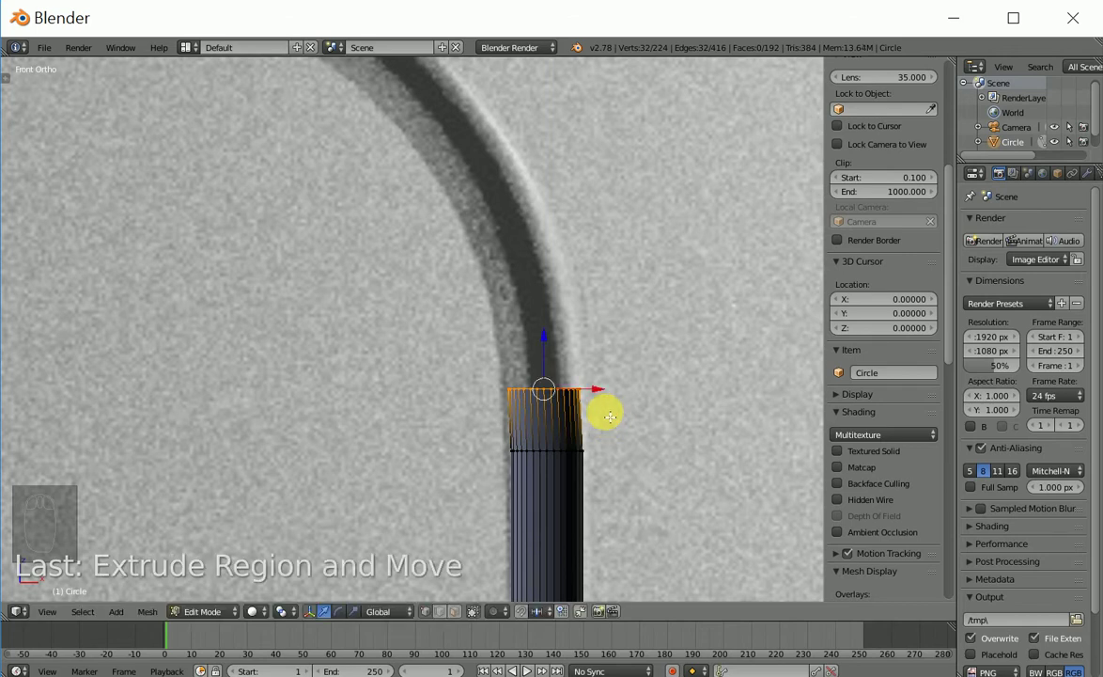
{"action": "key", "text": "e"}
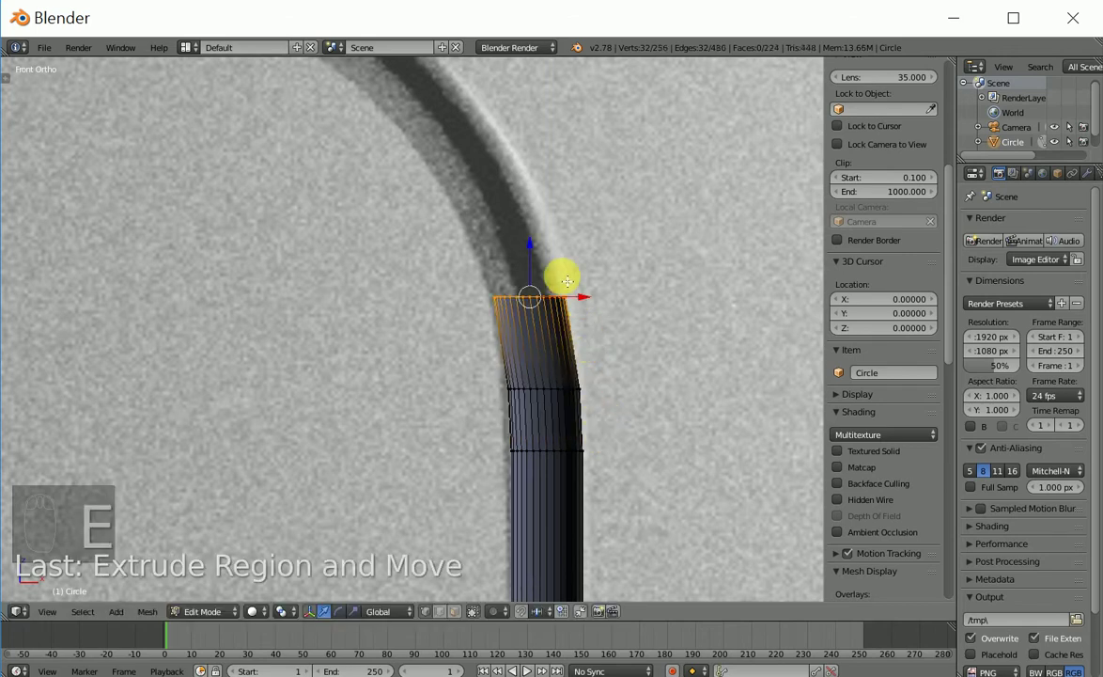
{"action": "key", "text": "e"}
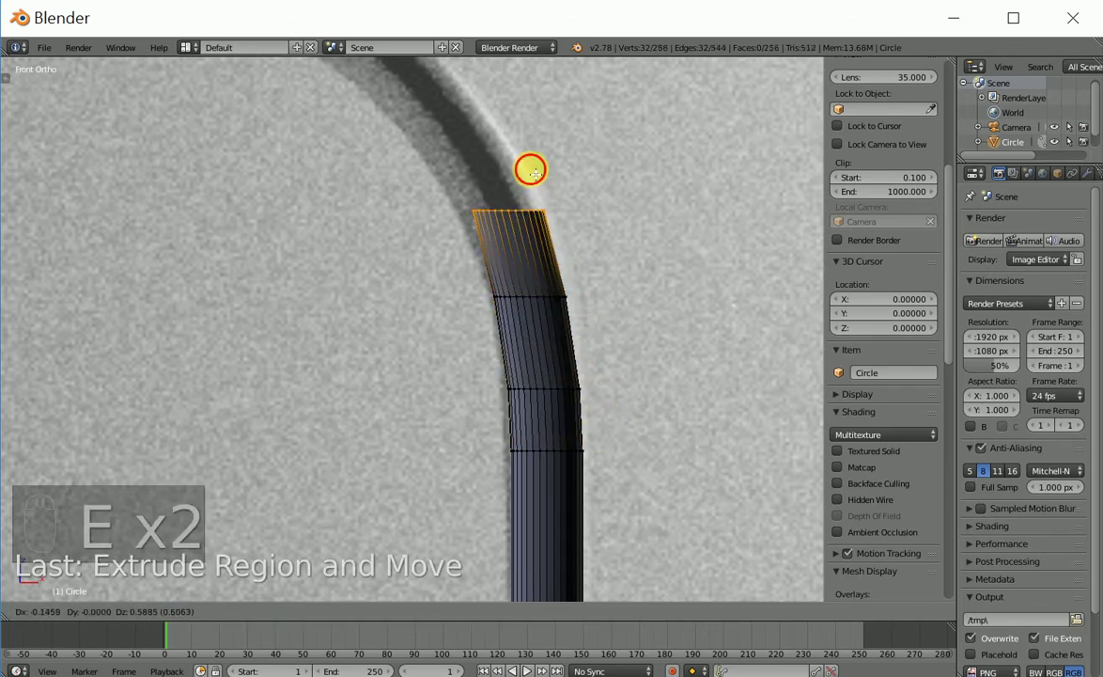
{"action": "key", "text": "r"}
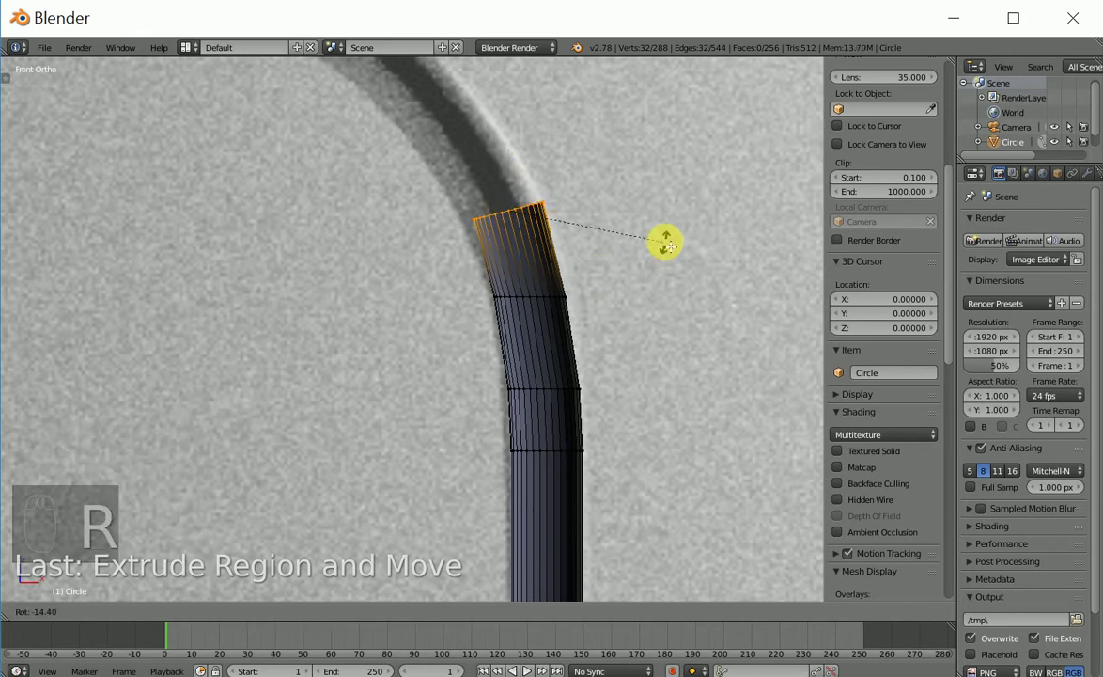
{"action": "key", "text": "e"}
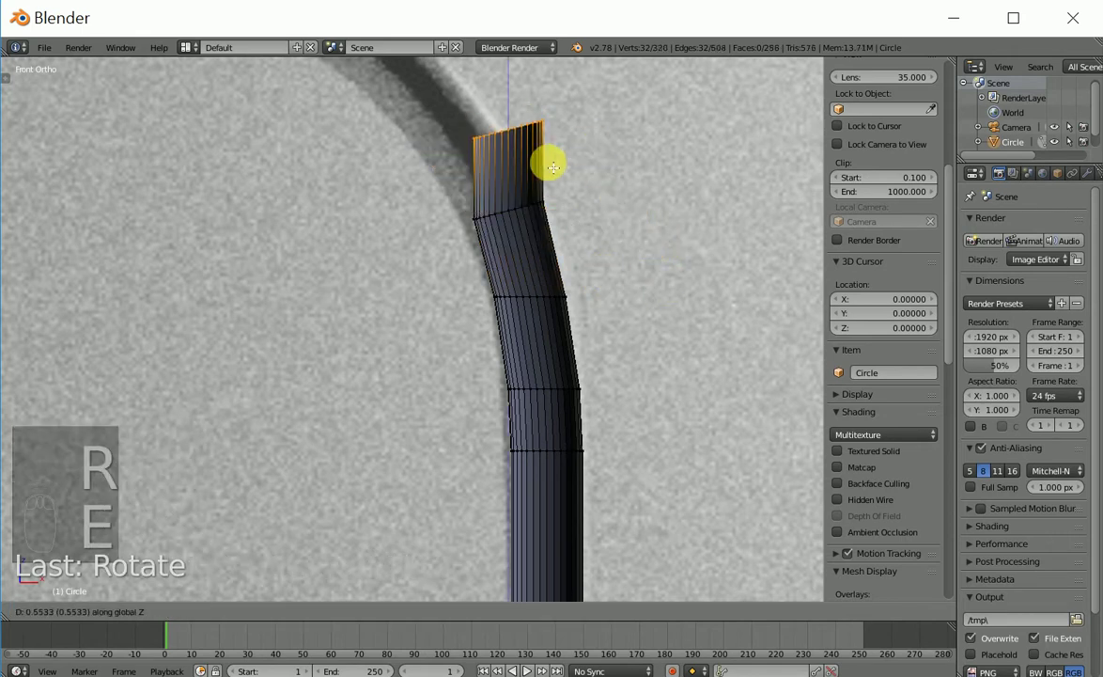
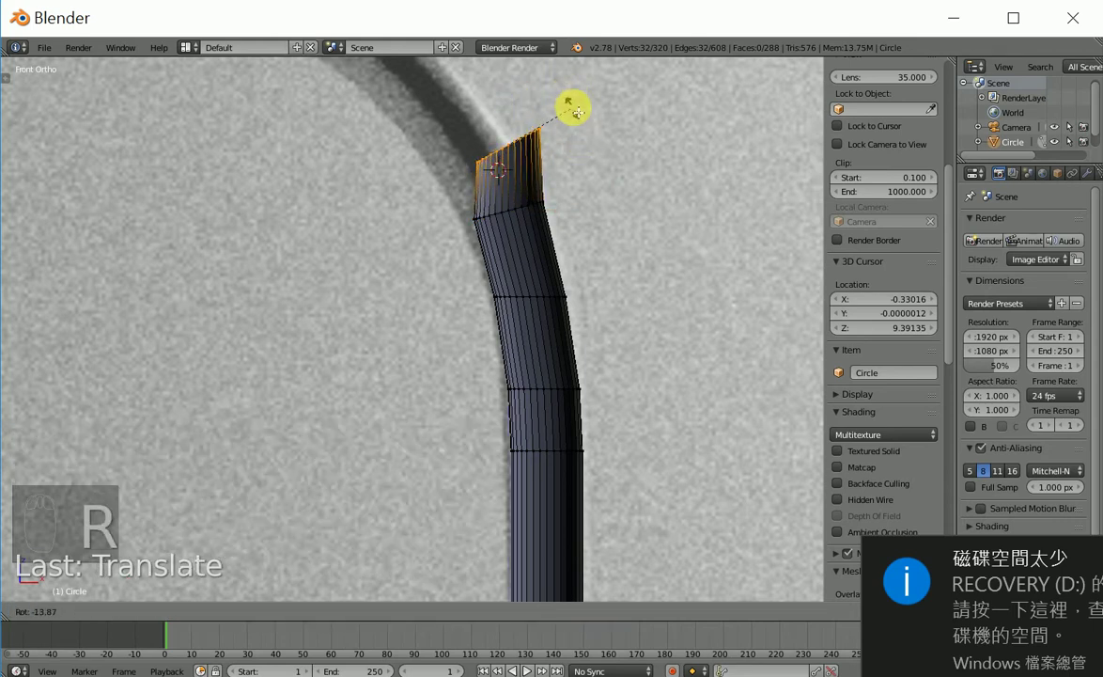
{"action": "key", "text": "g"}
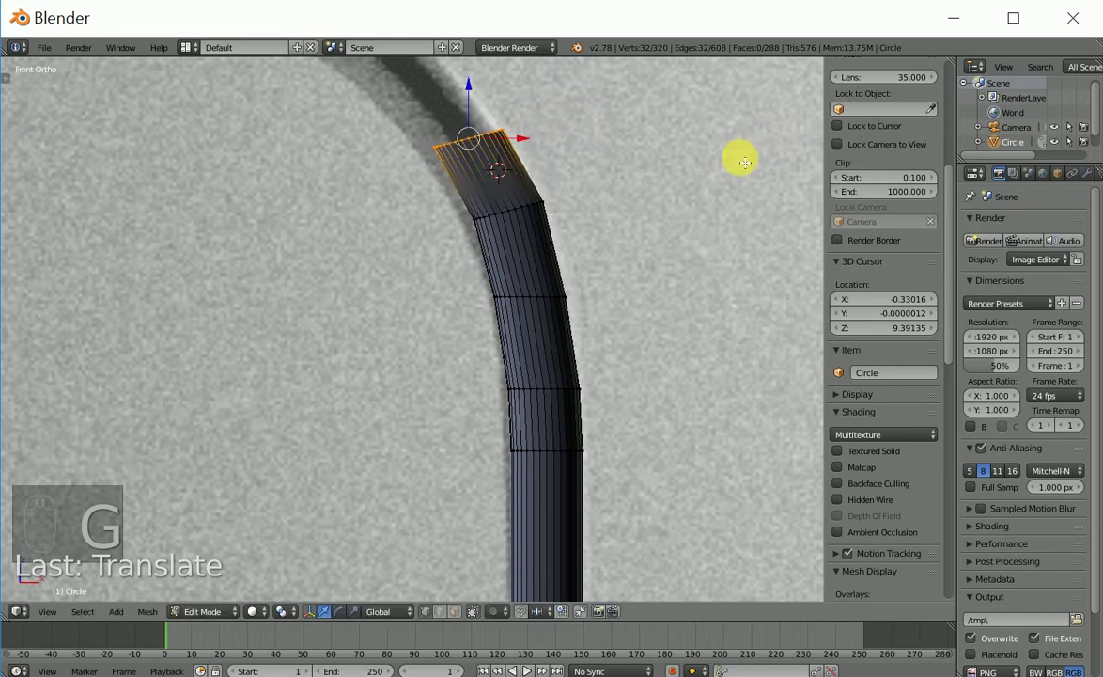
{"action": "key", "text": "r"}
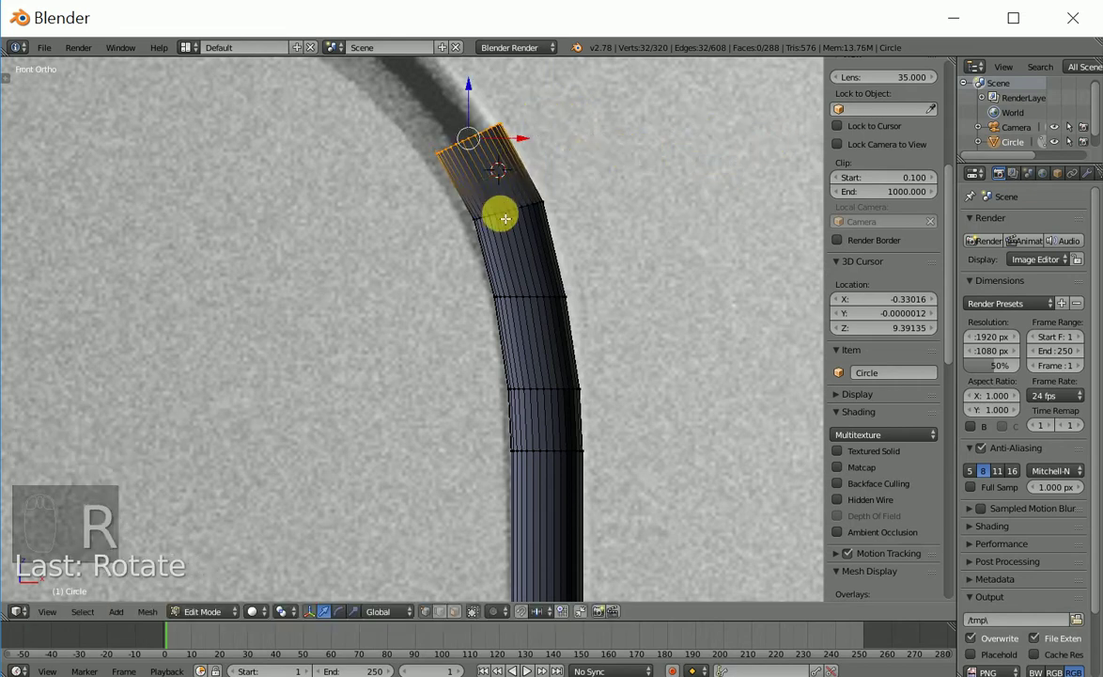
{"action": "middle_click", "coordinate": [502, 141]}
{"action": "key", "text": "e"}
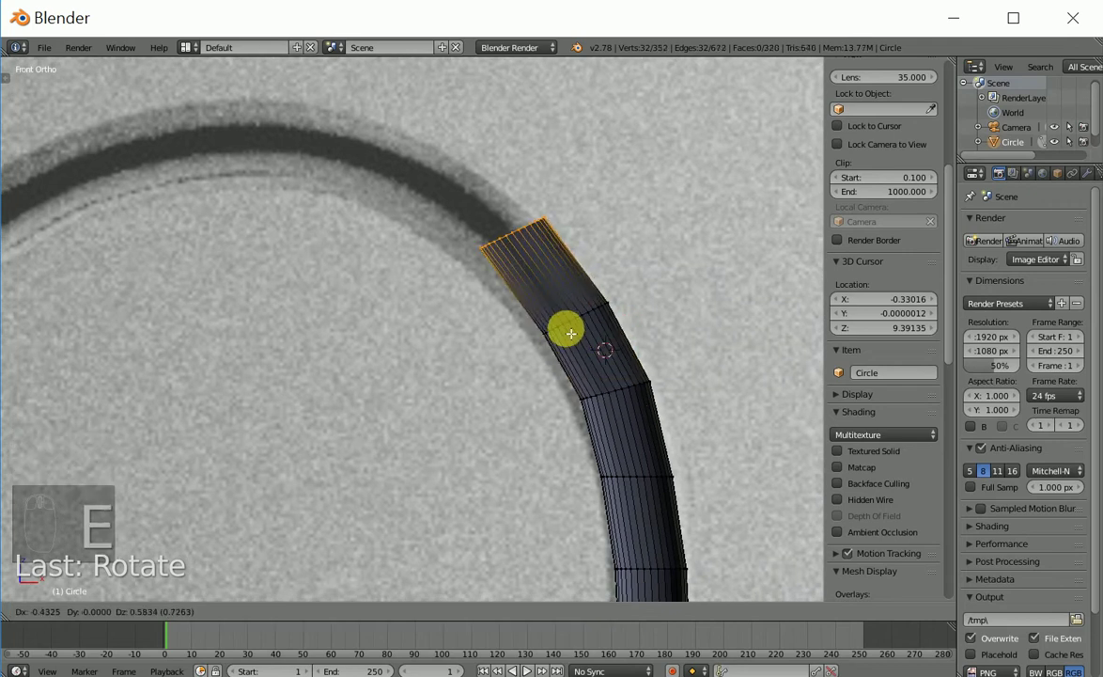
{"action": "key", "text": "r"}
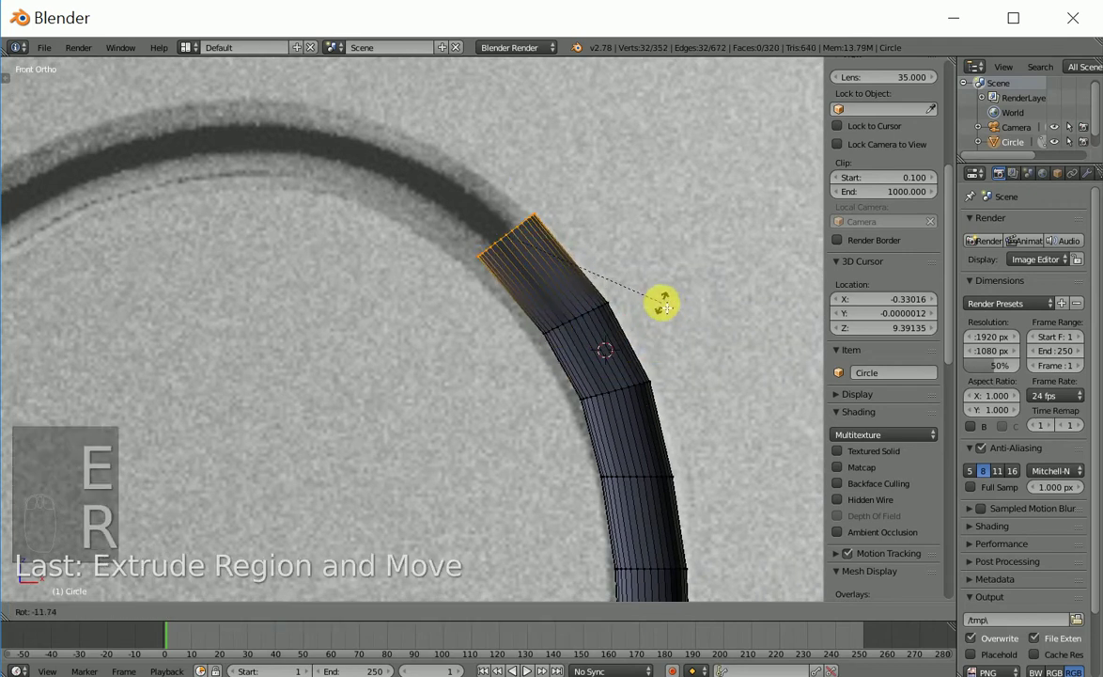
Continue extruding and rotating rings over the top and down the curved spout
{"action": "key", "text": "e"}
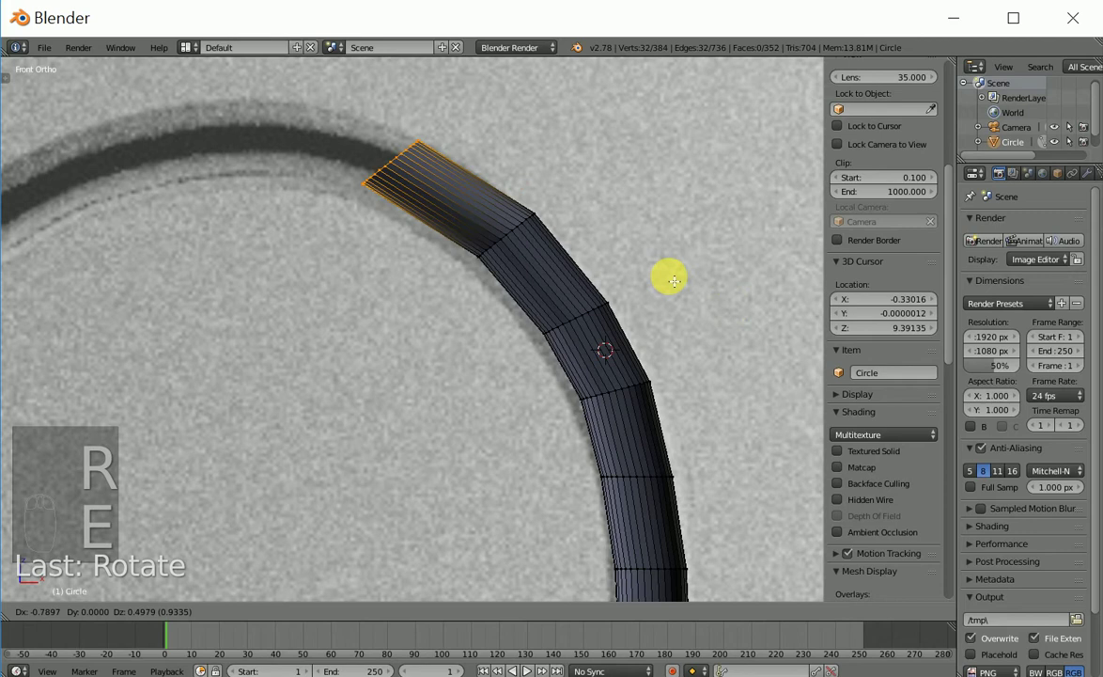
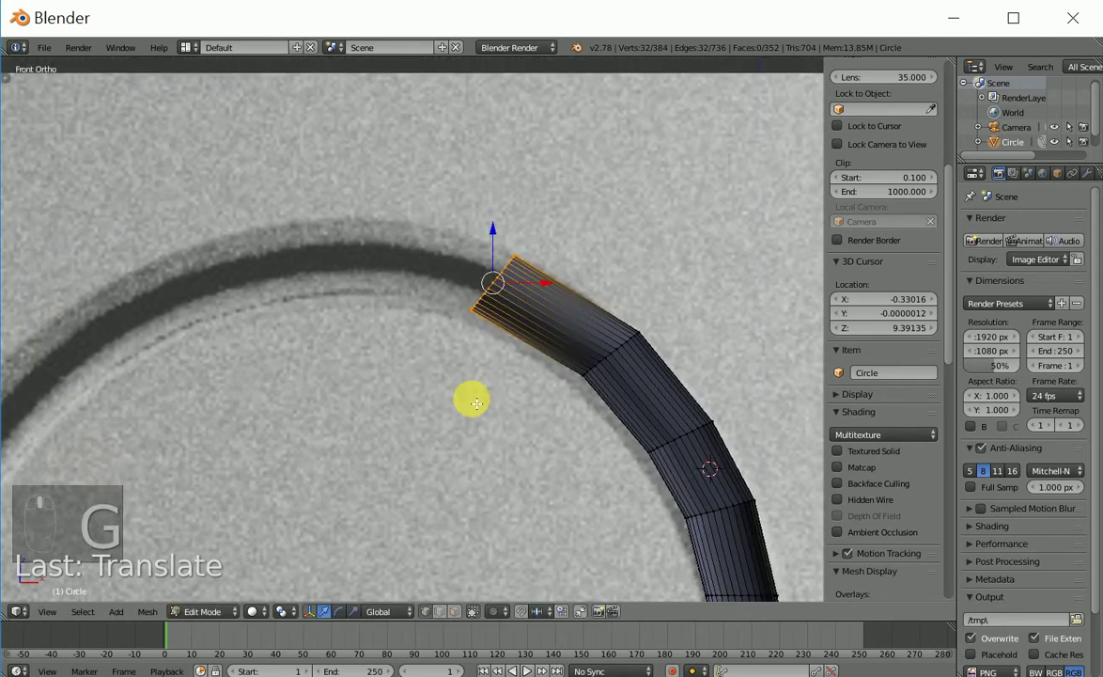
{"action": "key", "text": "e"}
{"action": "key", "text": "r"}
{"action": "key", "text": "g"}
{"action": "key", "text": "e"}
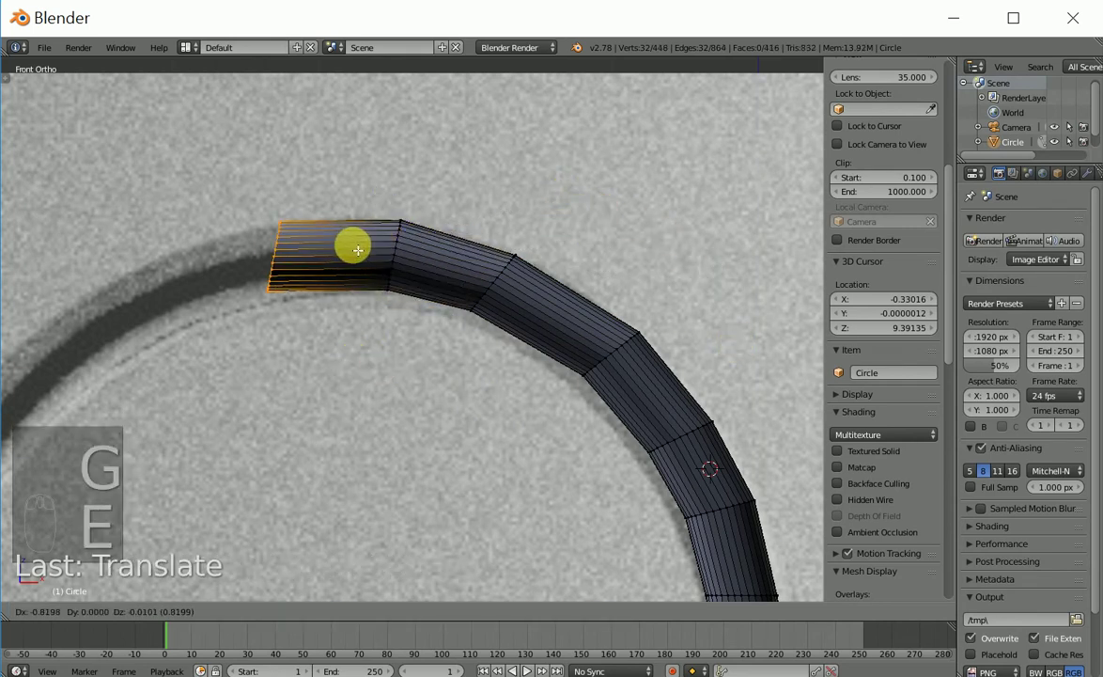
{"action": "key", "text": "r"}
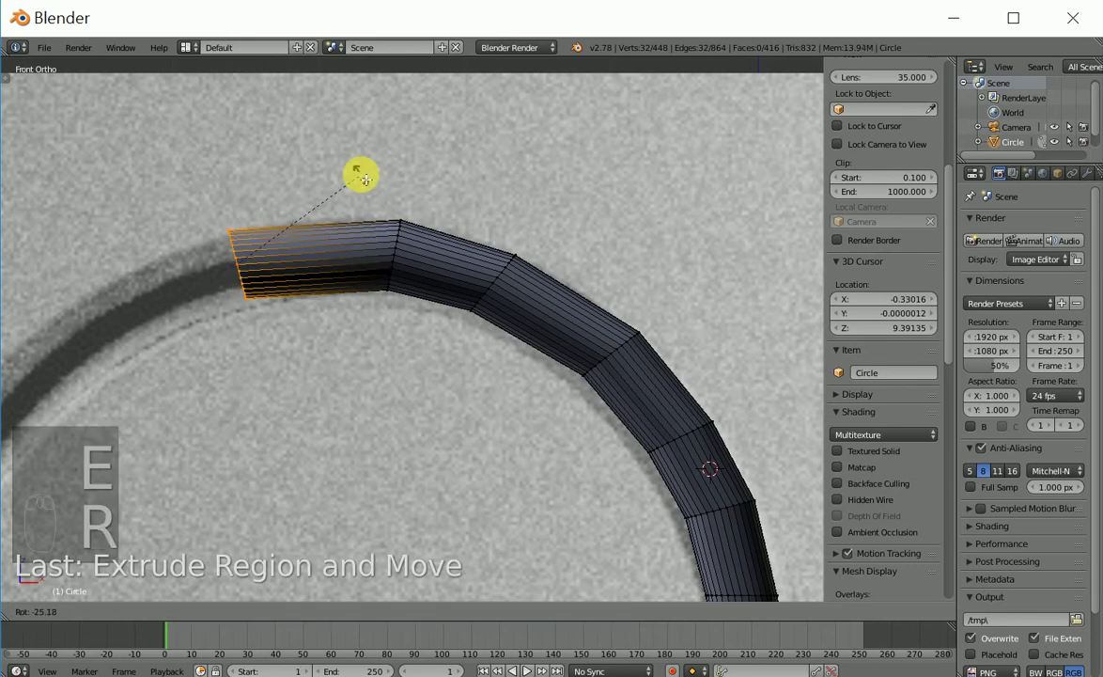
{"action": "key", "text": "g"}
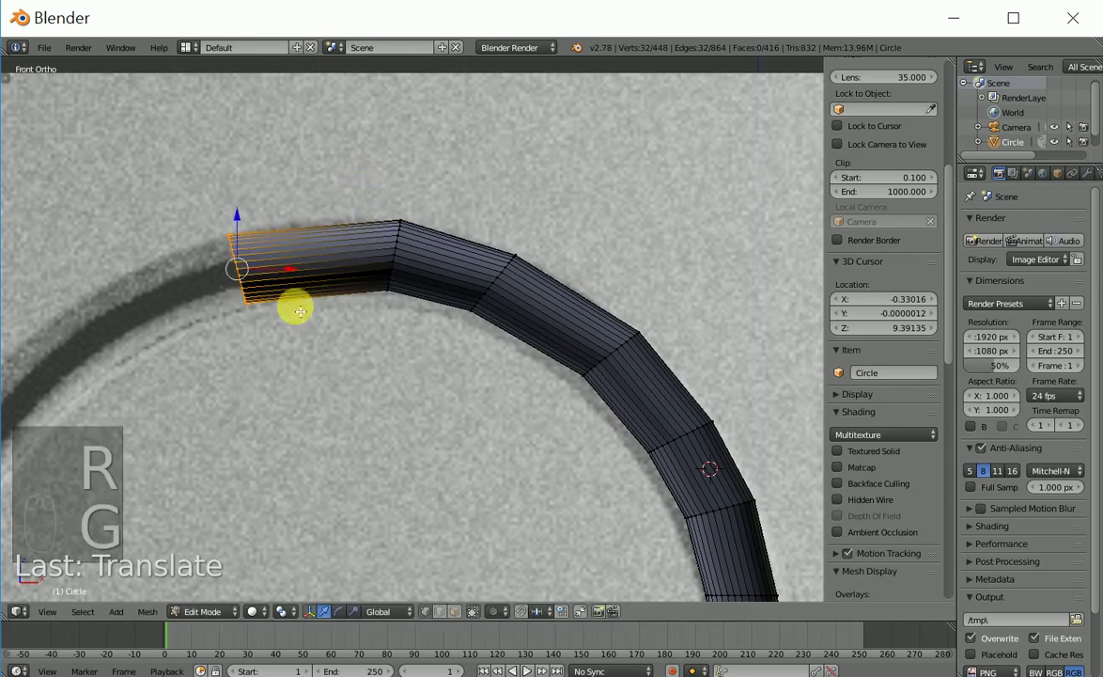
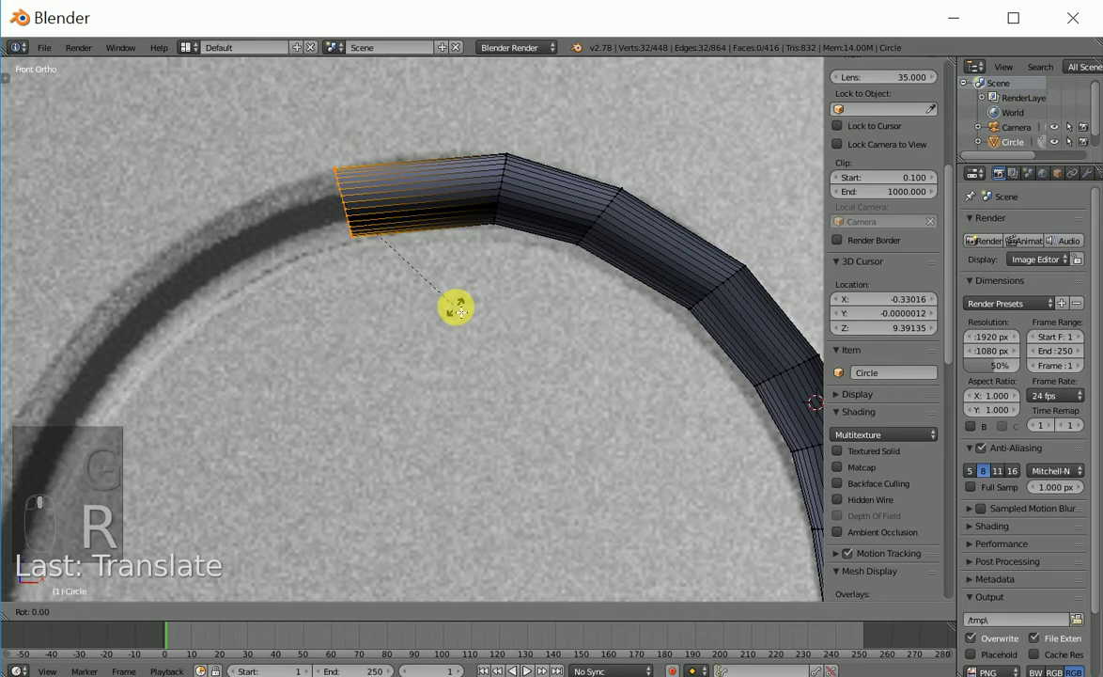
{"action": "key", "text": "e"}
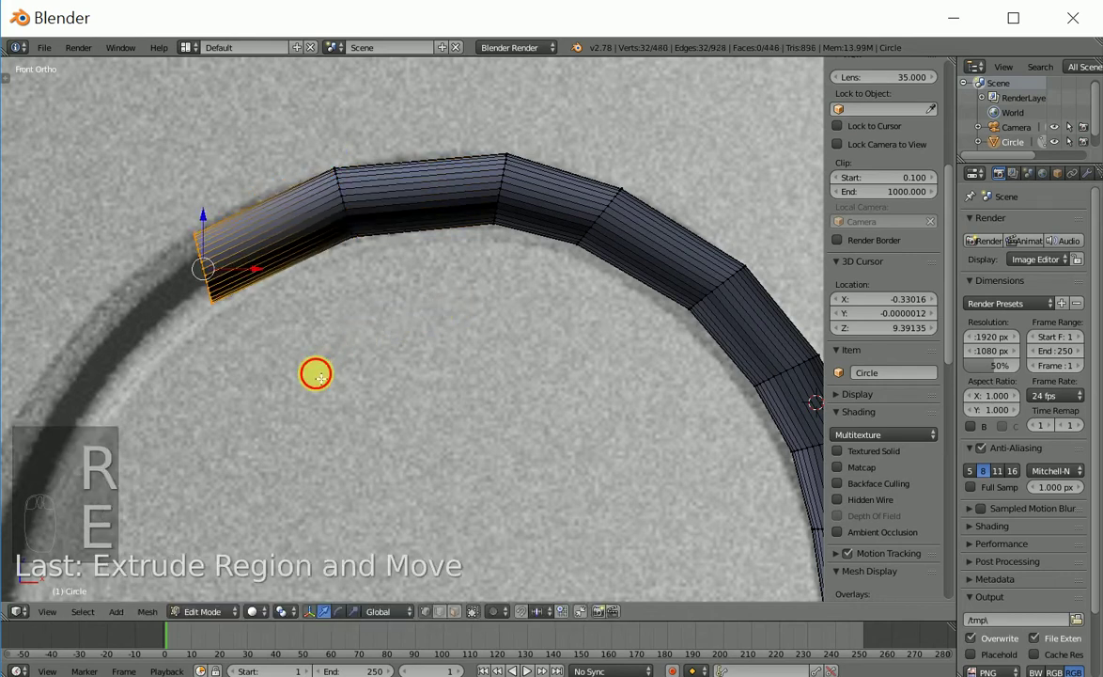
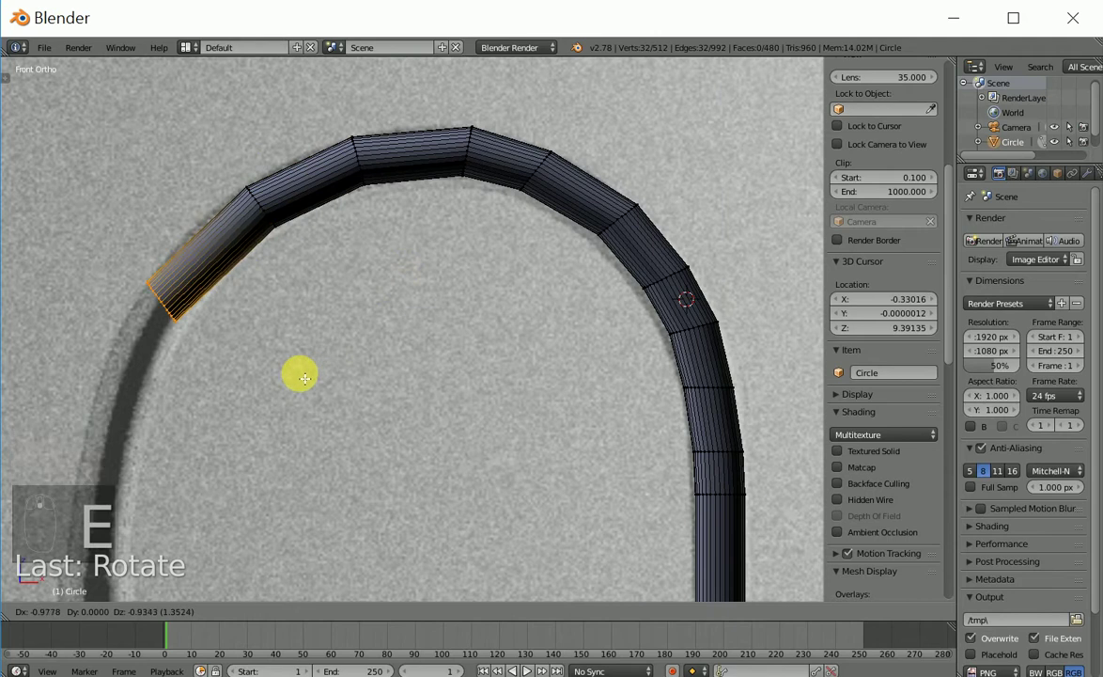
{"action": "key", "text": "r"}
{"action": "key", "text": "e"}
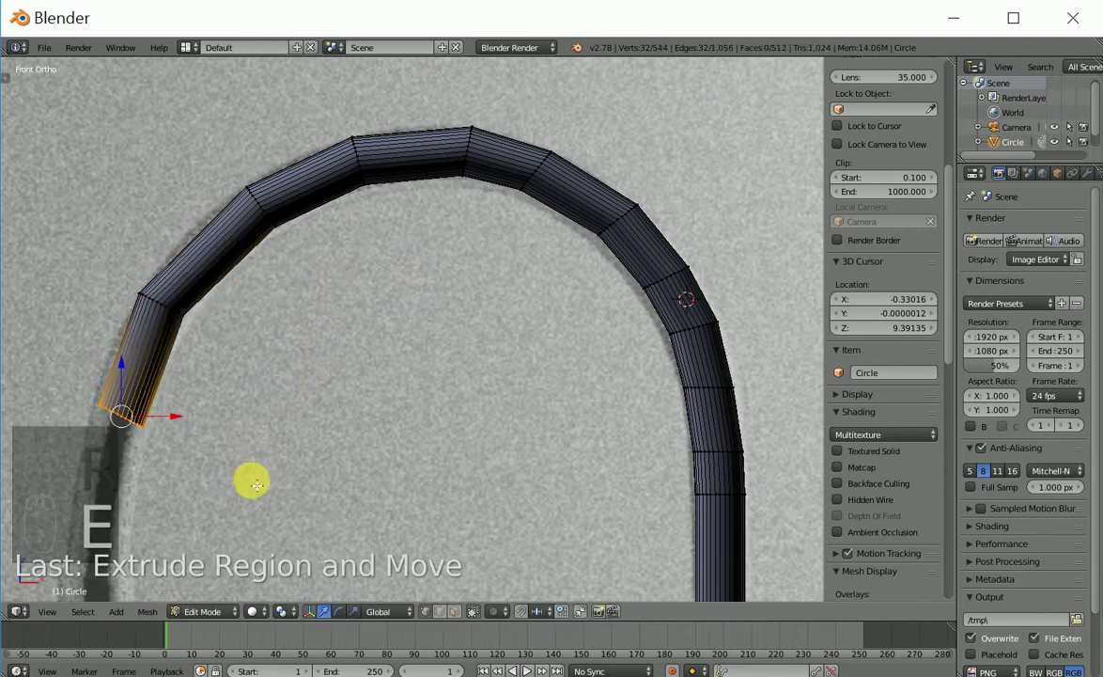
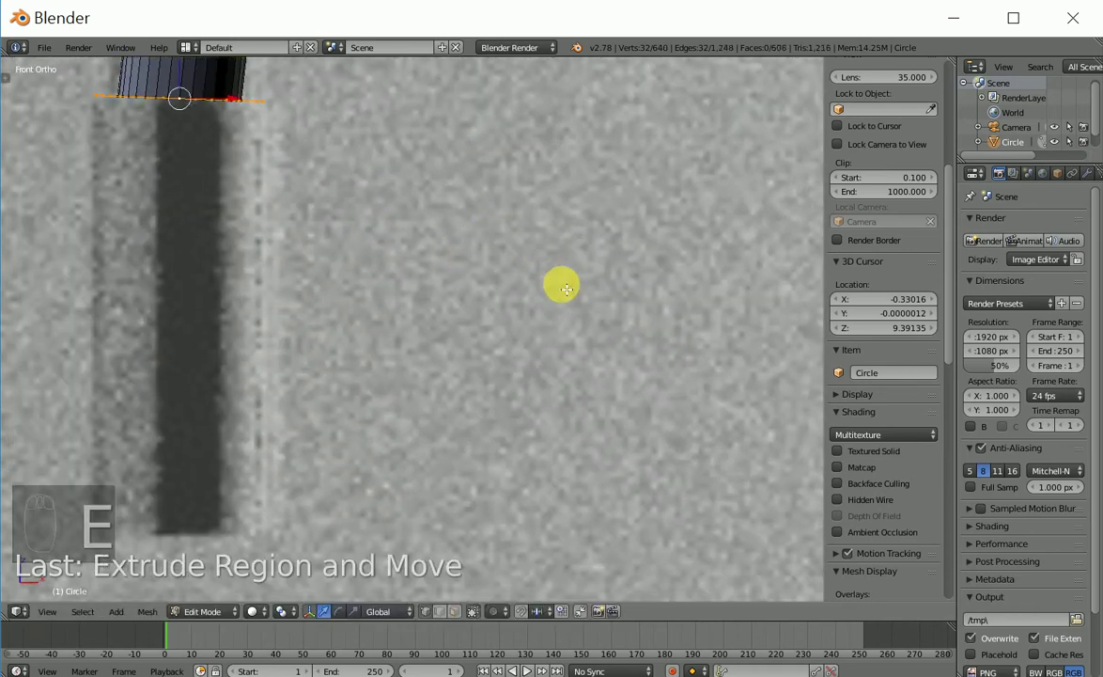
Widen the tube's end ring into a thicker nozzle section and extrude it downward
{"action": "key", "text": "e"}
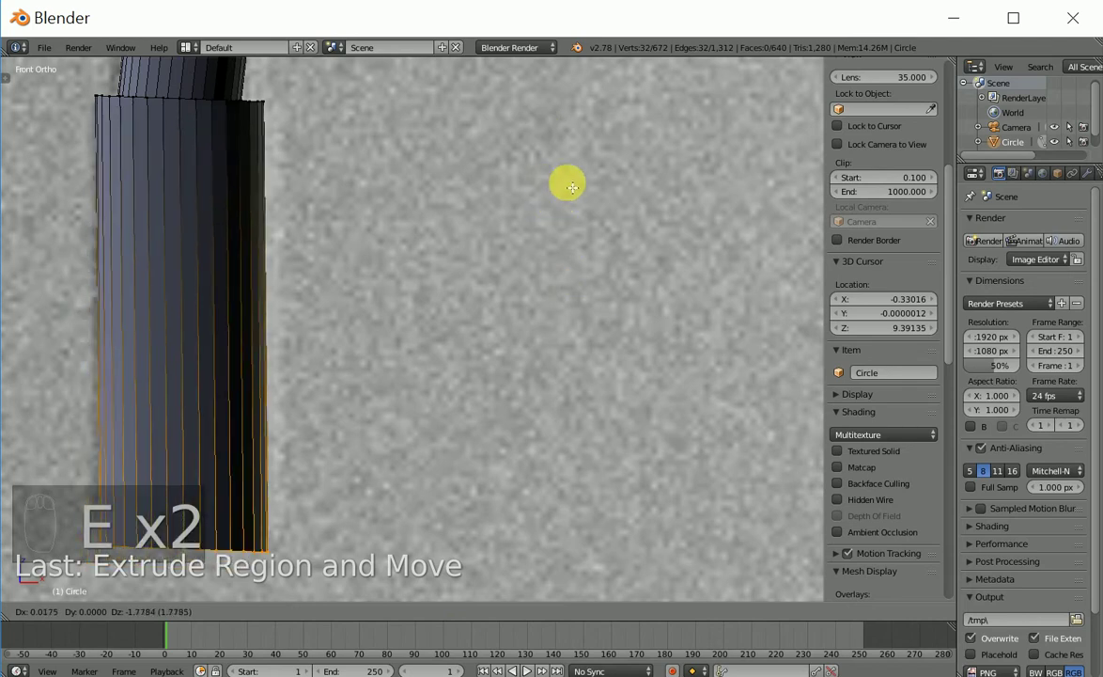
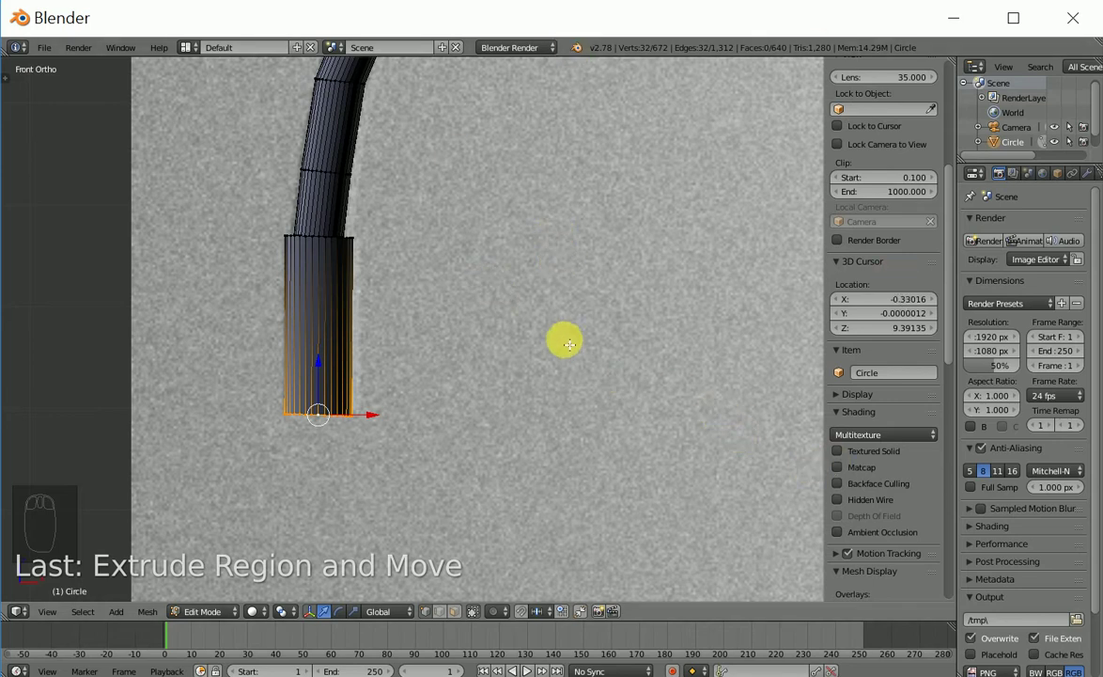
{"action": "key", "text": "e"}
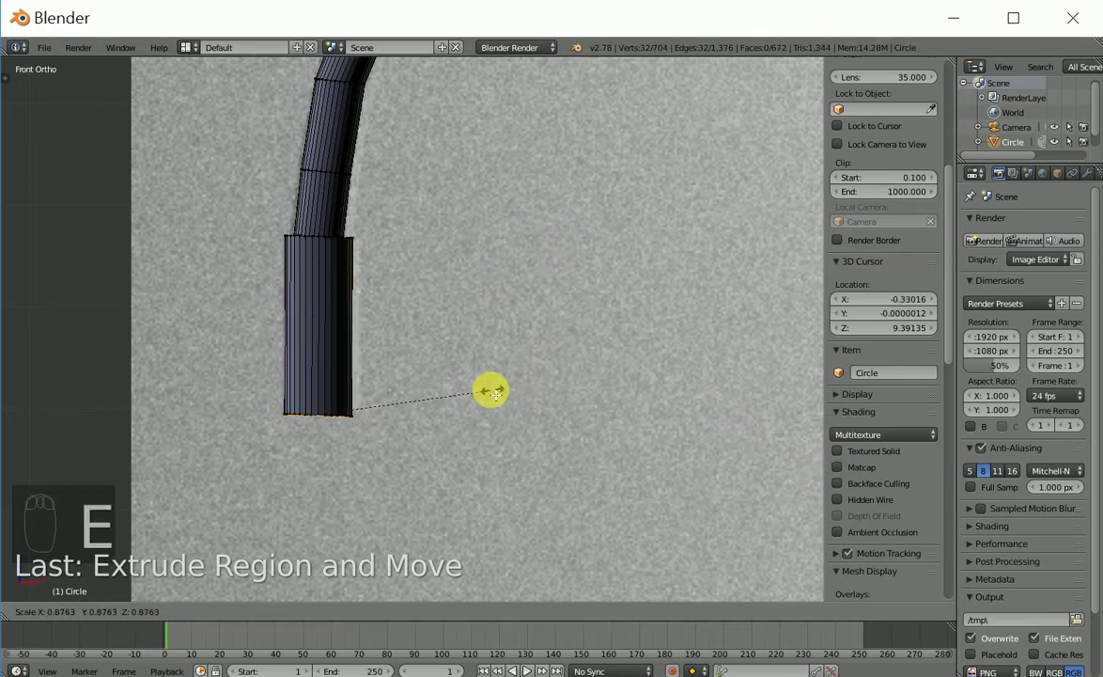
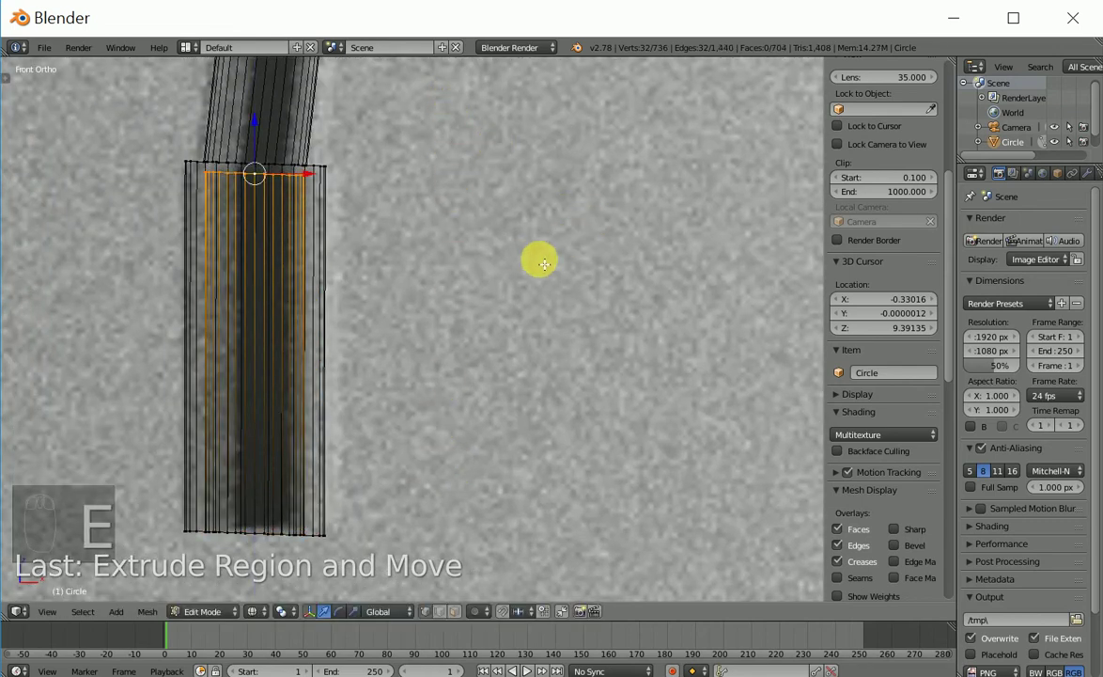
{"action": "key", "text": "e"}
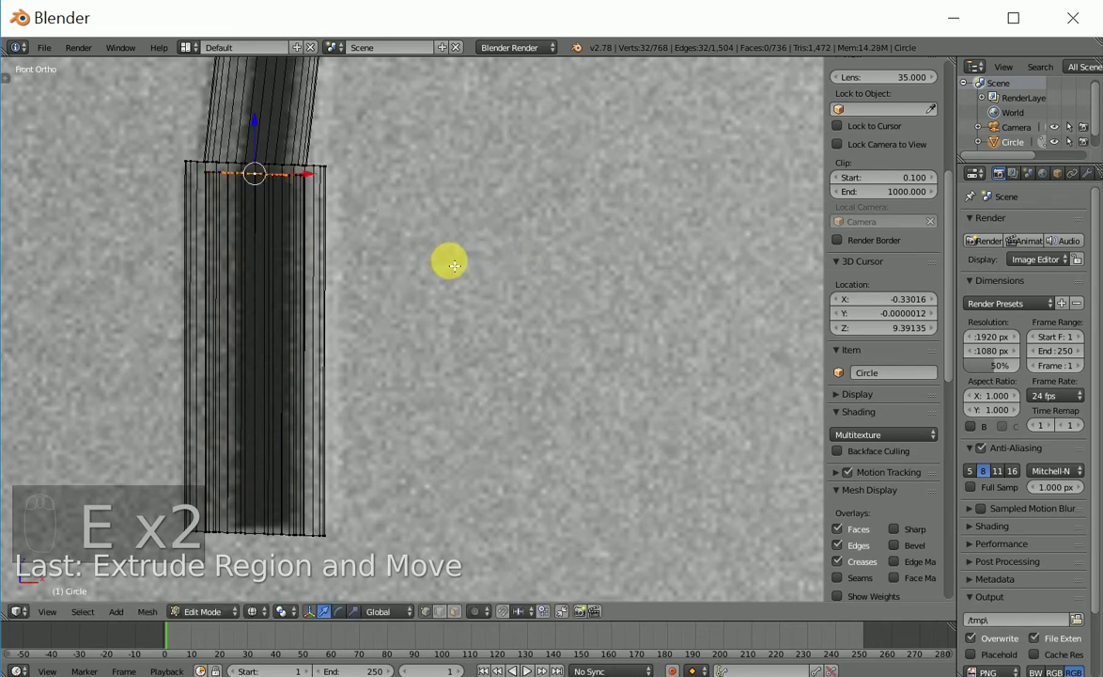
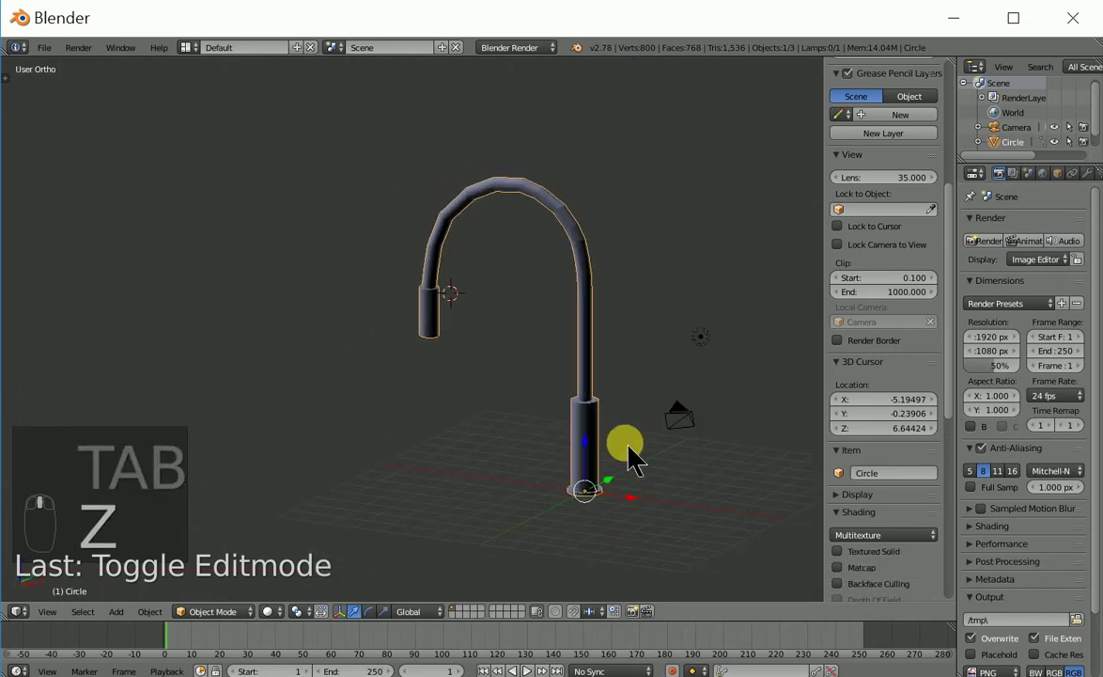
Apply smooth shading and a Subdivision Surface modifier, then cut an edge loop at the upper junction
{"action": "key", "text": "KP_1"}
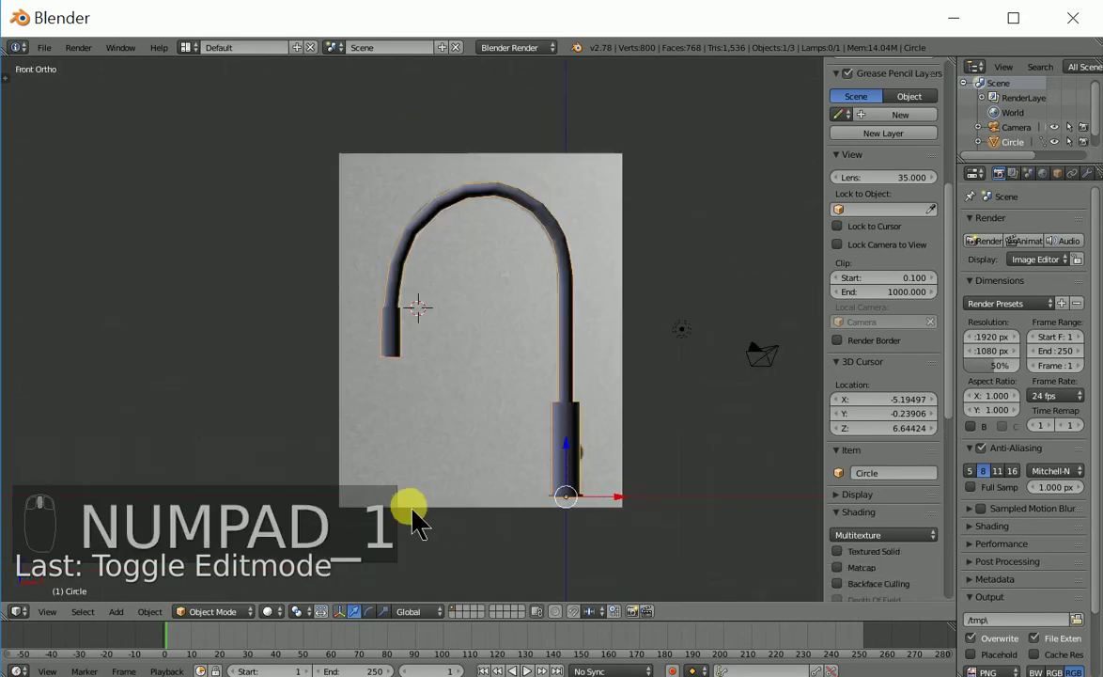
{"action": "key", "text": "t"}
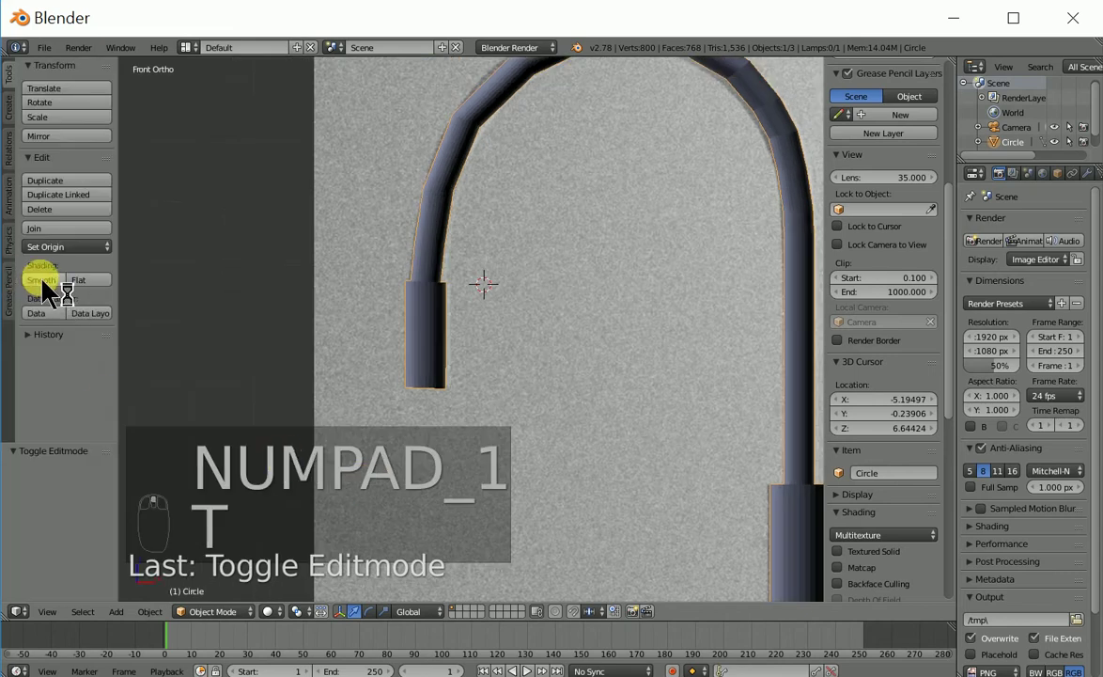
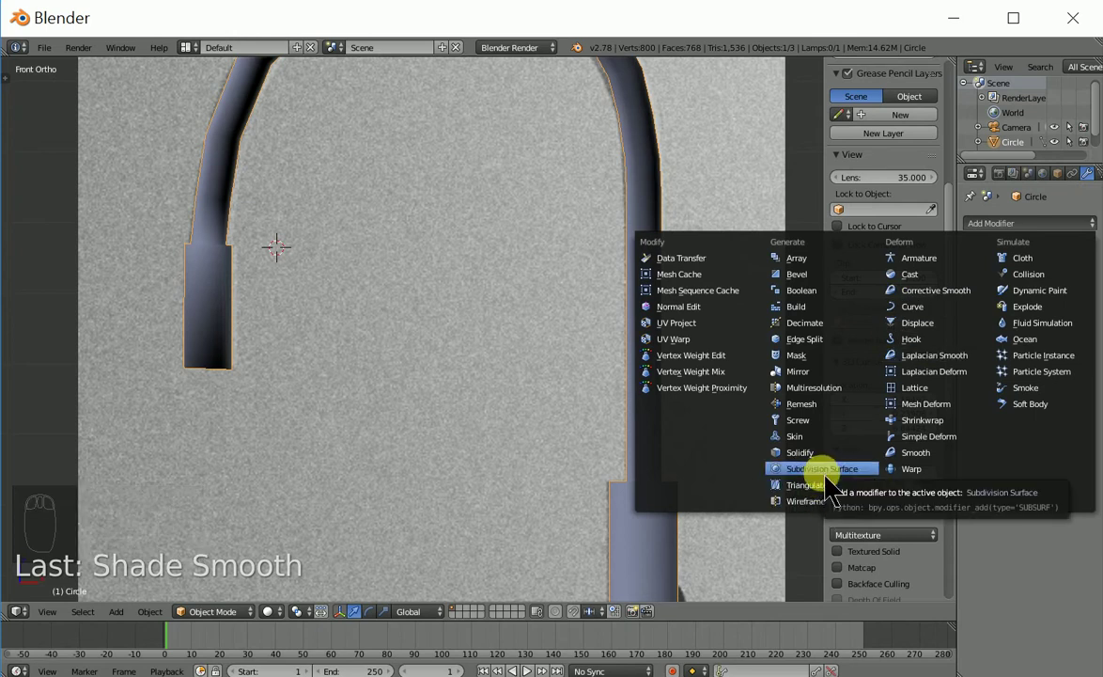
{"action": "left_click_drag", "start_coordinate": [1040, 325], "coordinate": [227, 369]}
{"action": "key", "text": "Tab"}
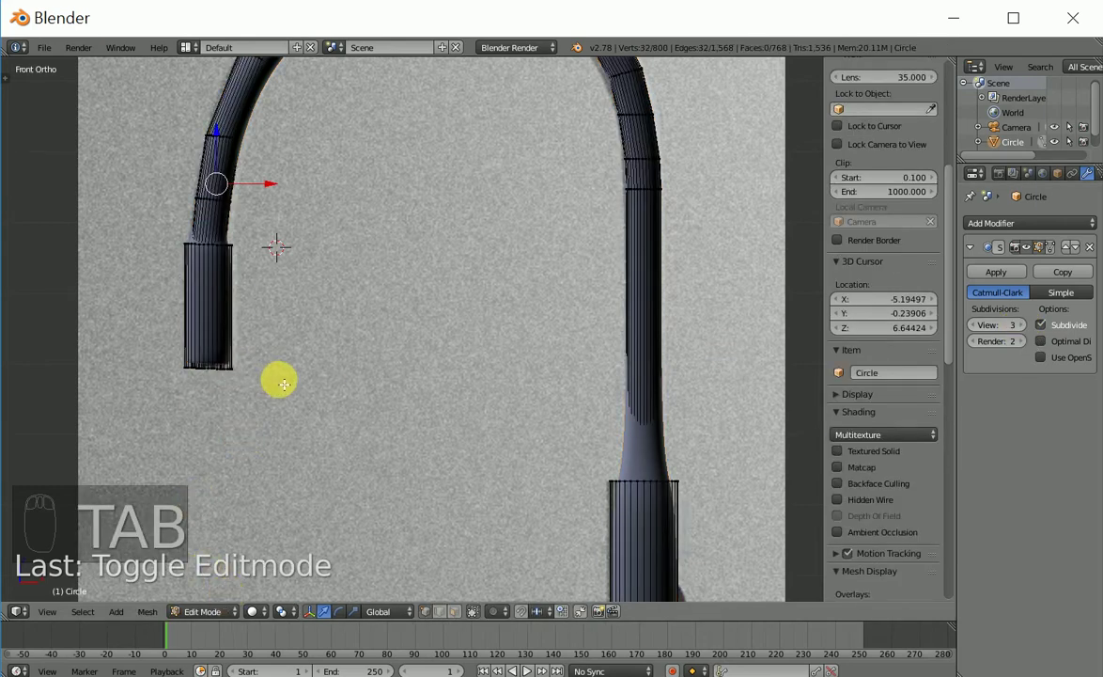
{"action": "key", "text": "ctrl+r"}
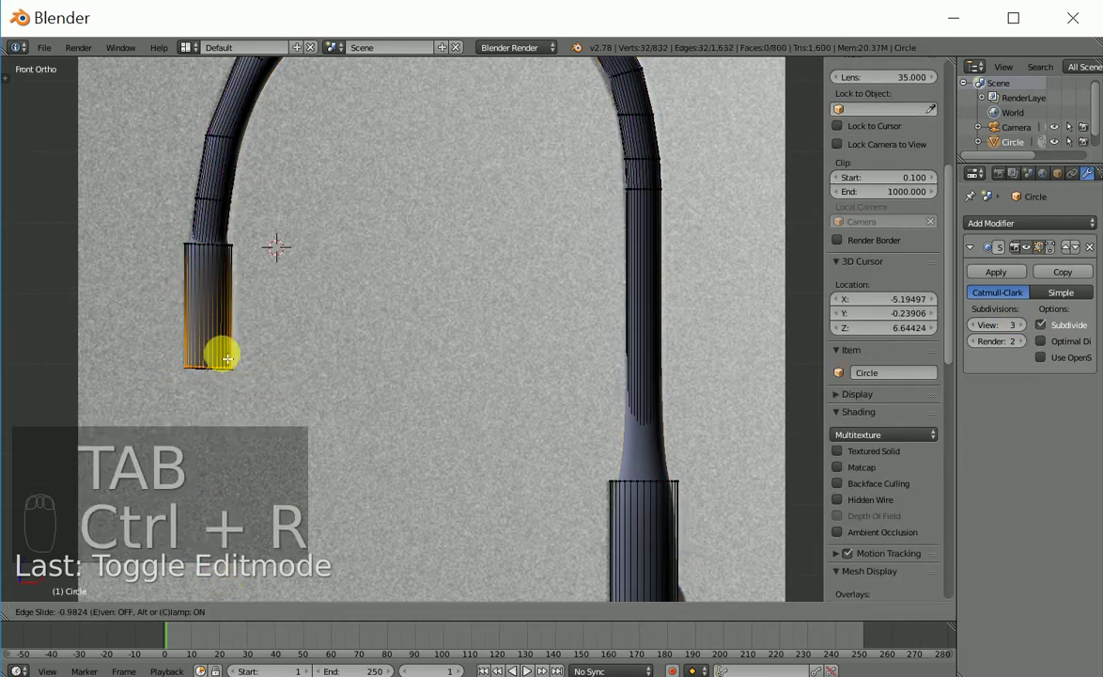
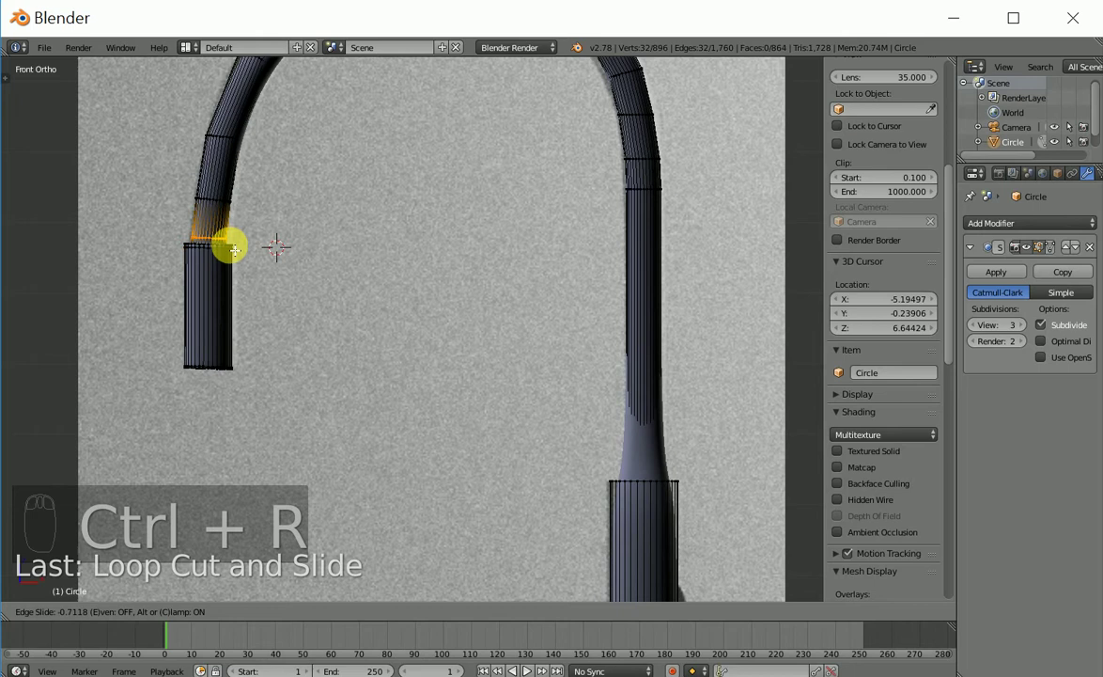
Add a supporting edge loop above the lower thick section of the tube
{"action": "key", "text": "ctrl+r"}
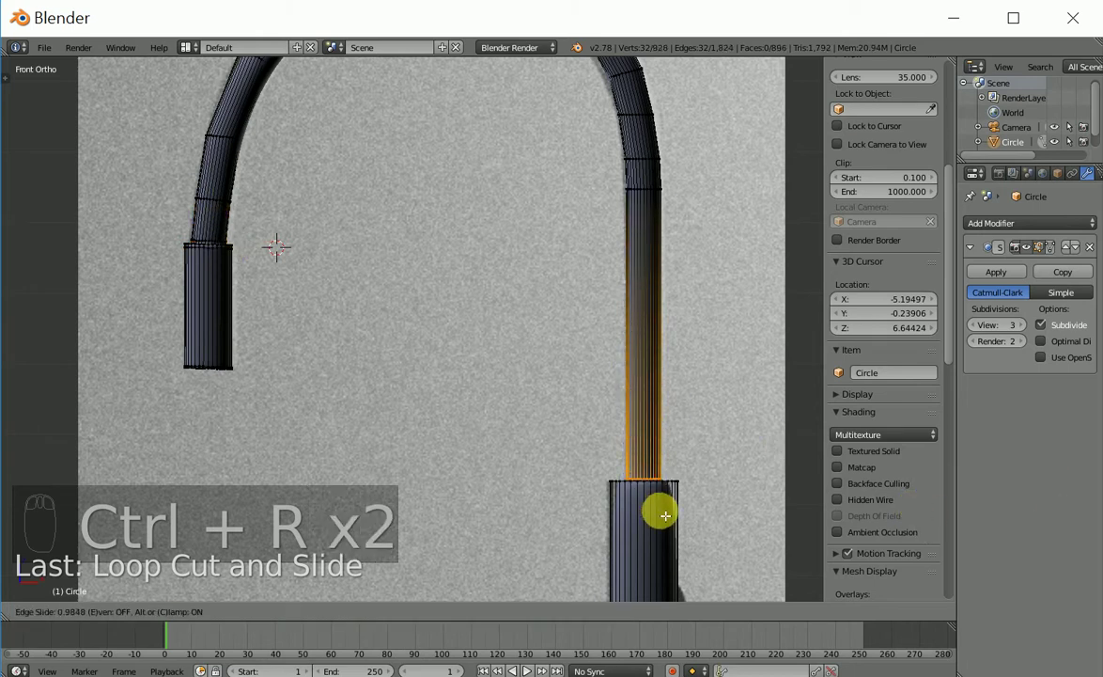
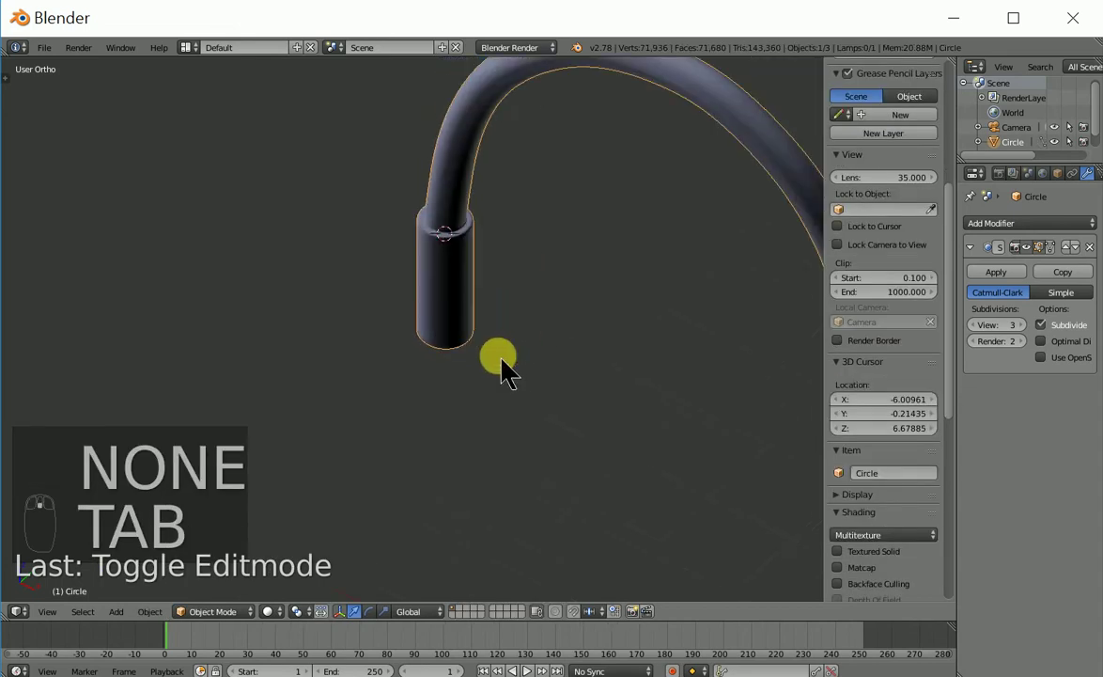
In Object Mode, add a floor plane at the origin and scale it up under the faucet
{"action": "key", "text": "KP_1"}
{"action": "middle_click", "coordinate": [480, 271]}
{"action": "key", "text": "shift+c"}
{"action": "key", "text": "shift+a"}
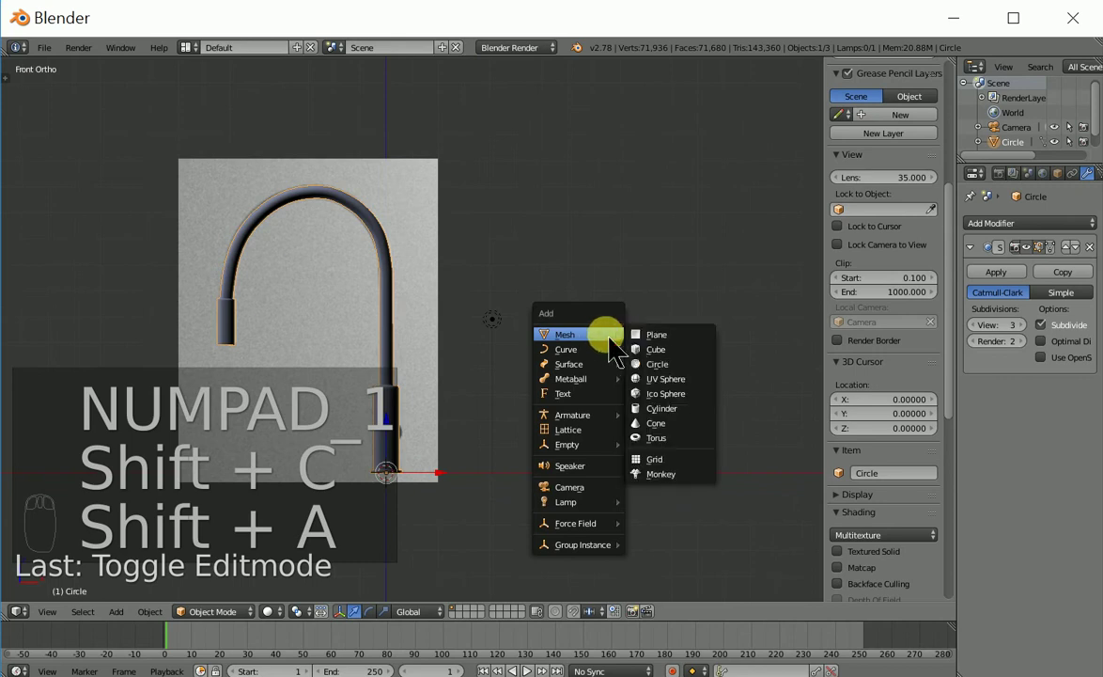
{"action": "key", "text": "s"}
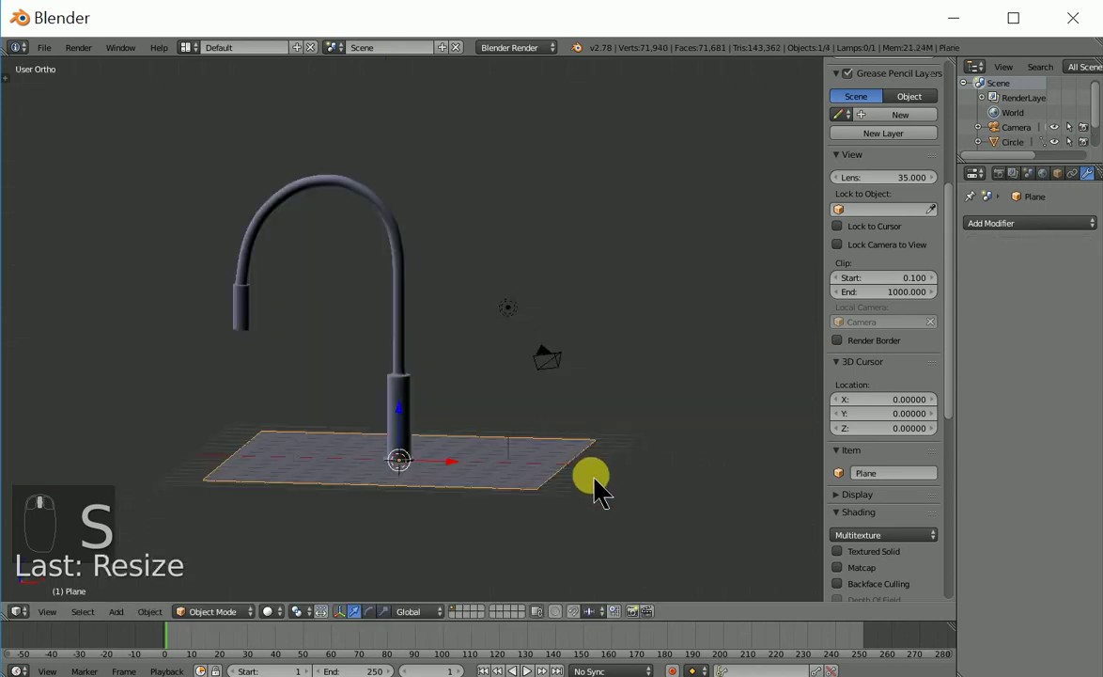
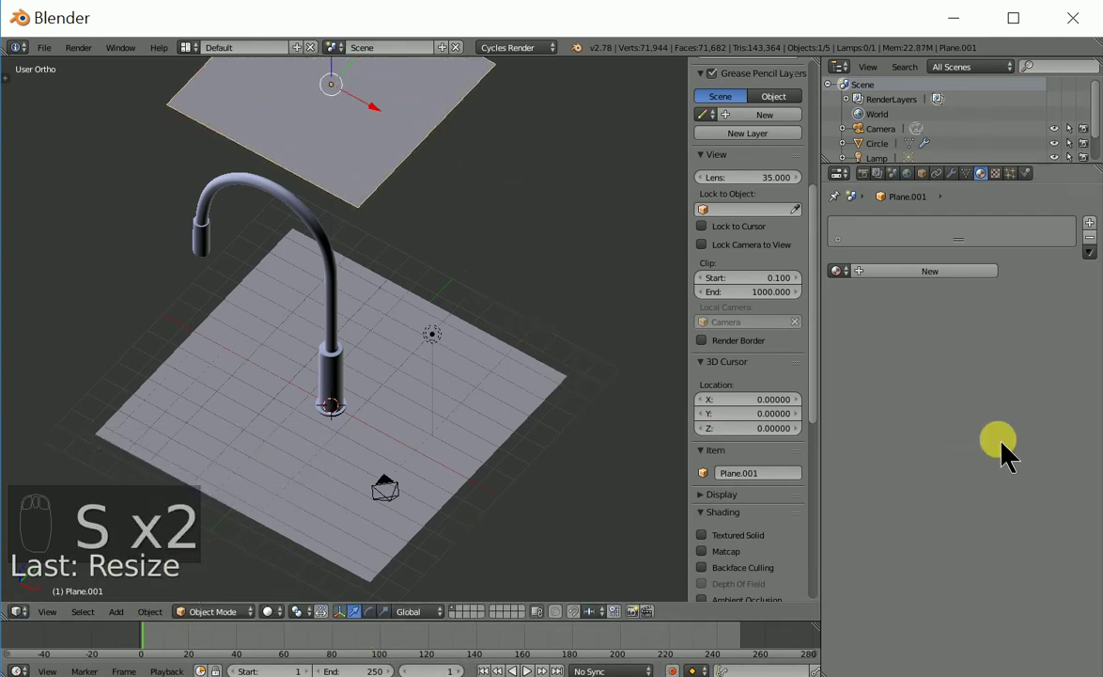
Enlarge the overhead plane and give it a new Emission material with strength 7.7
{"action": "left_click_drag", "start_coordinate": [942, 288], "coordinate": [936, 331]}
{"action": "left_click_drag", "start_coordinate": [942, 303], "coordinate": [942, 302]}
{"action": "left_click_drag", "start_coordinate": [996, 372], "coordinate": [371, 422]}
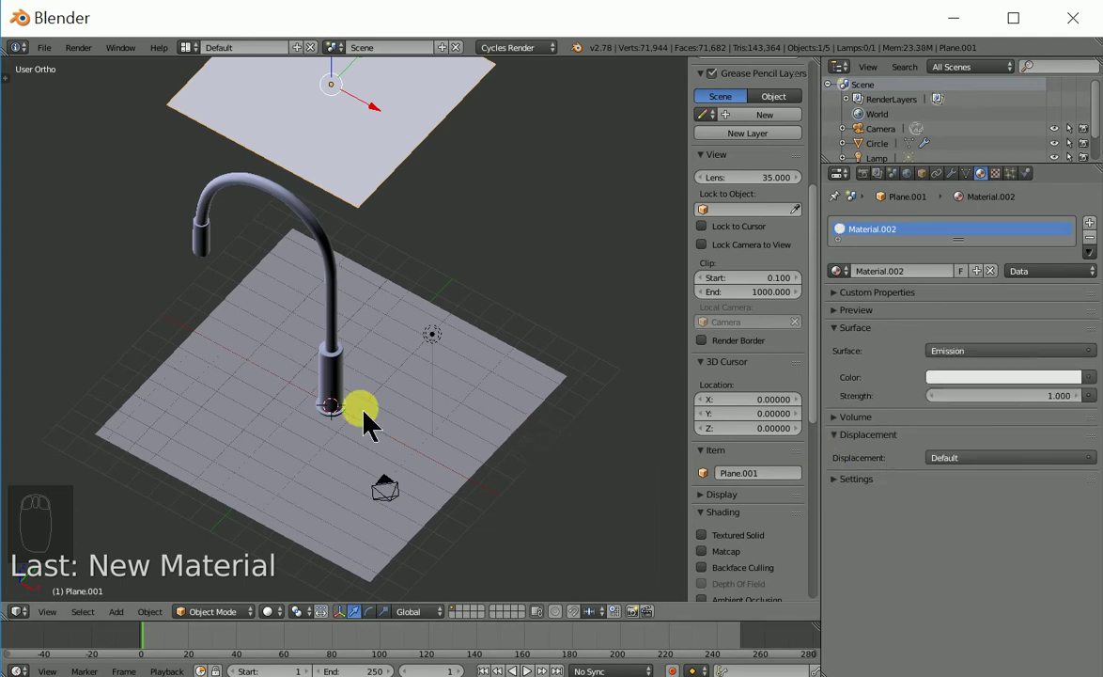
{"action": "middle_click", "coordinate": [412, 444]}
{"action": "left_click_drag", "start_coordinate": [1022, 407], "coordinate": [745, 393]}
Switch to the camera view and reframe the camera on the faucet
{"action": "key", "text": "KP_0"}
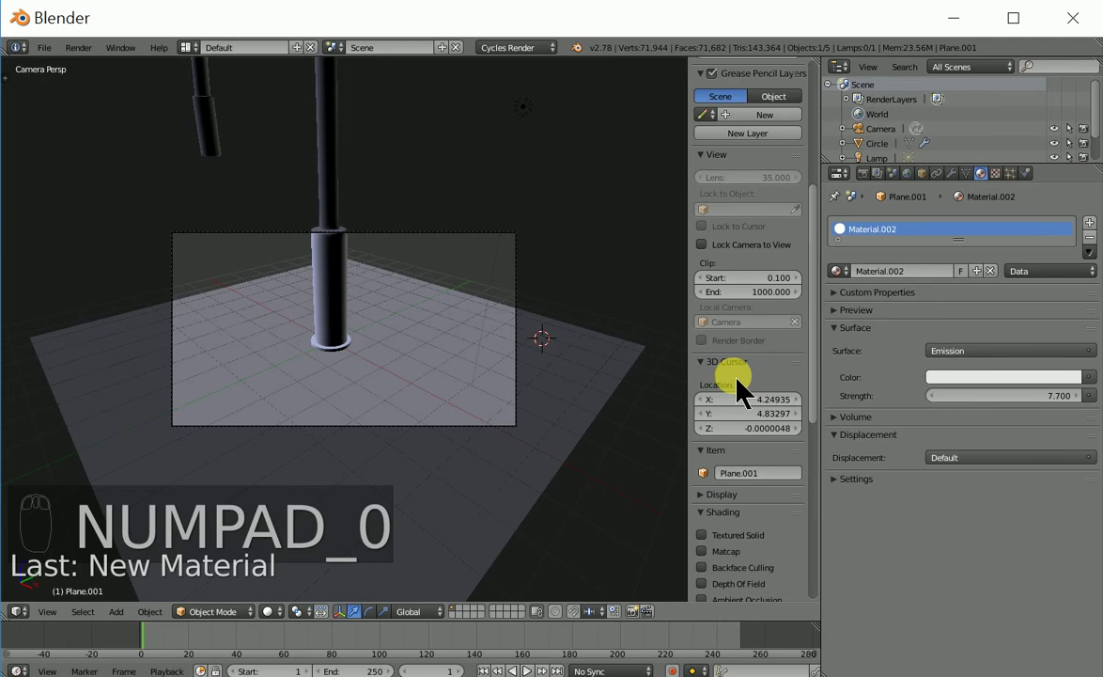
{"action": "left_click_drag", "start_coordinate": [747, 563], "coordinate": [710, 235]}
{"action": "left_click_drag", "start_coordinate": [710, 236], "coordinate": [715, 226]}
{"action": "left_click_drag", "start_coordinate": [723, 240], "coordinate": [708, 232]}
{"action": "left_click_drag", "start_coordinate": [709, 231], "coordinate": [477, 320]}
{"action": "left_click_drag", "start_coordinate": [524, 290], "coordinate": [363, 422]}
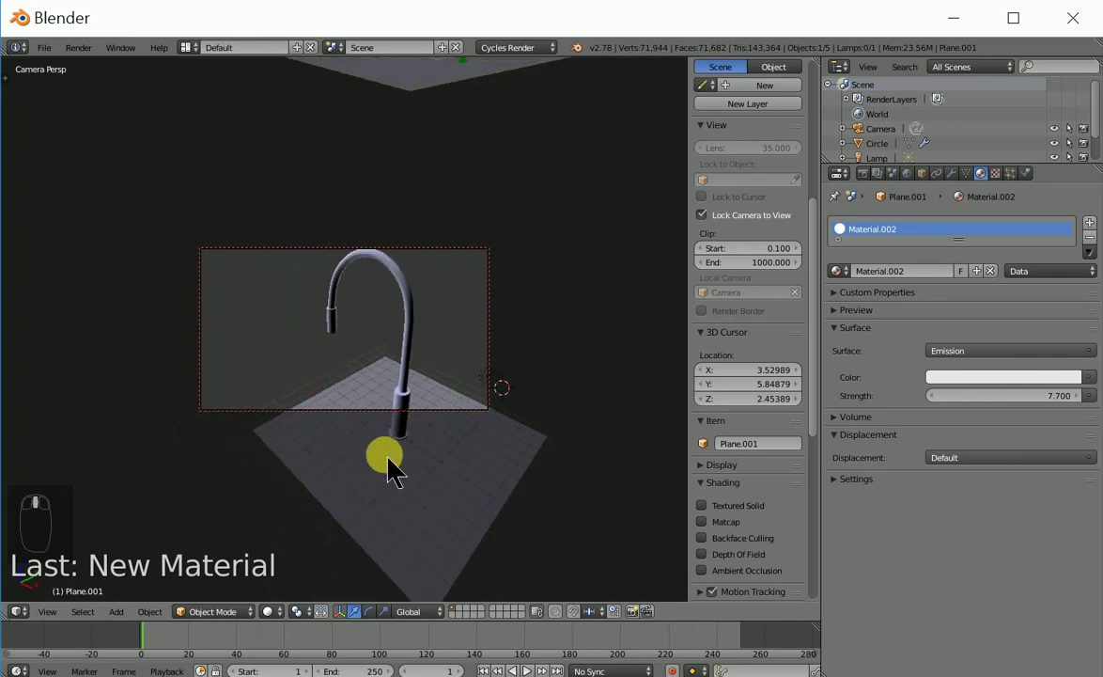
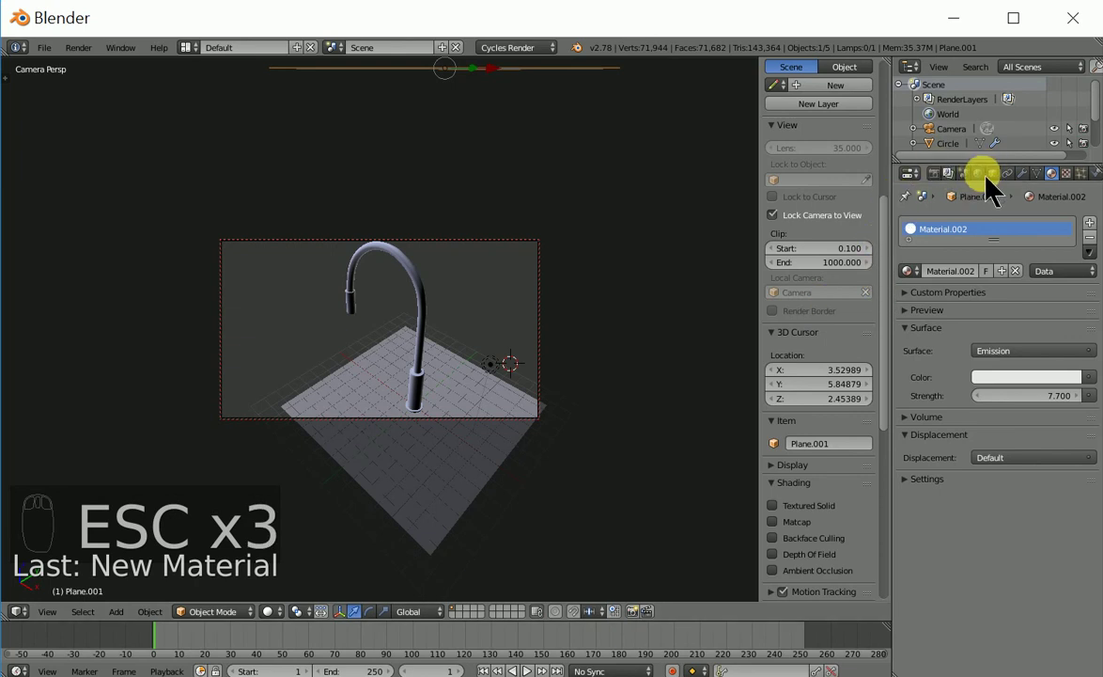
Switch Properties to the World settings and bring up the background horizon colour picker
{"action": "left_click_drag", "start_coordinate": [971, 273], "coordinate": [1056, 344]}
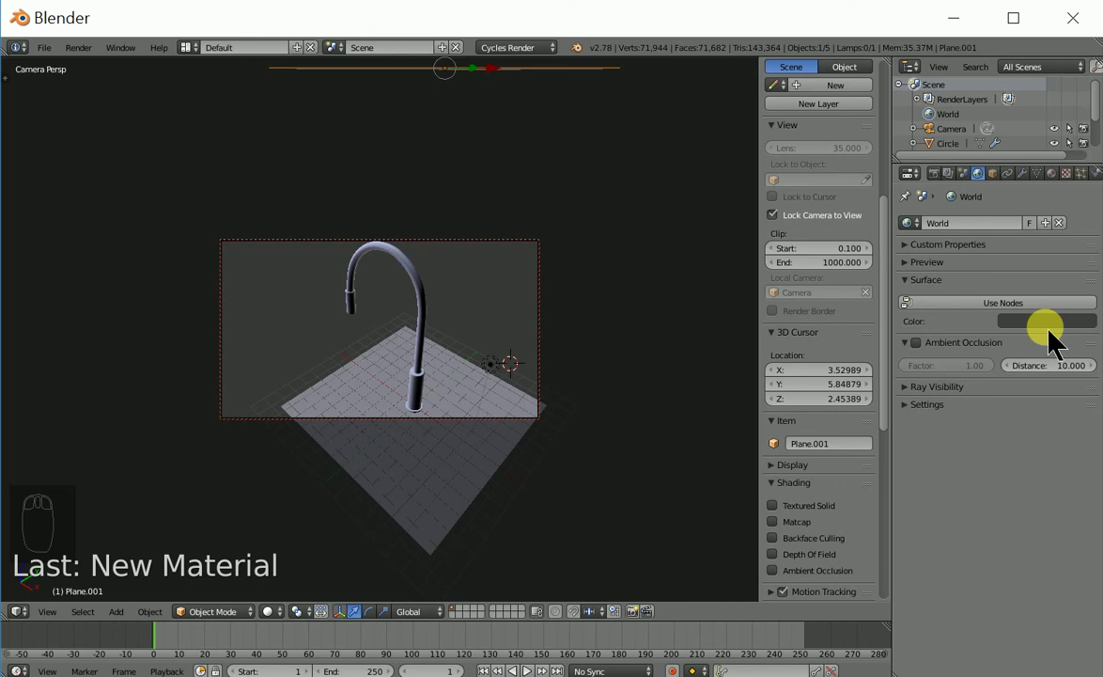
{"action": "left_click", "coordinate": [1056, 344]}
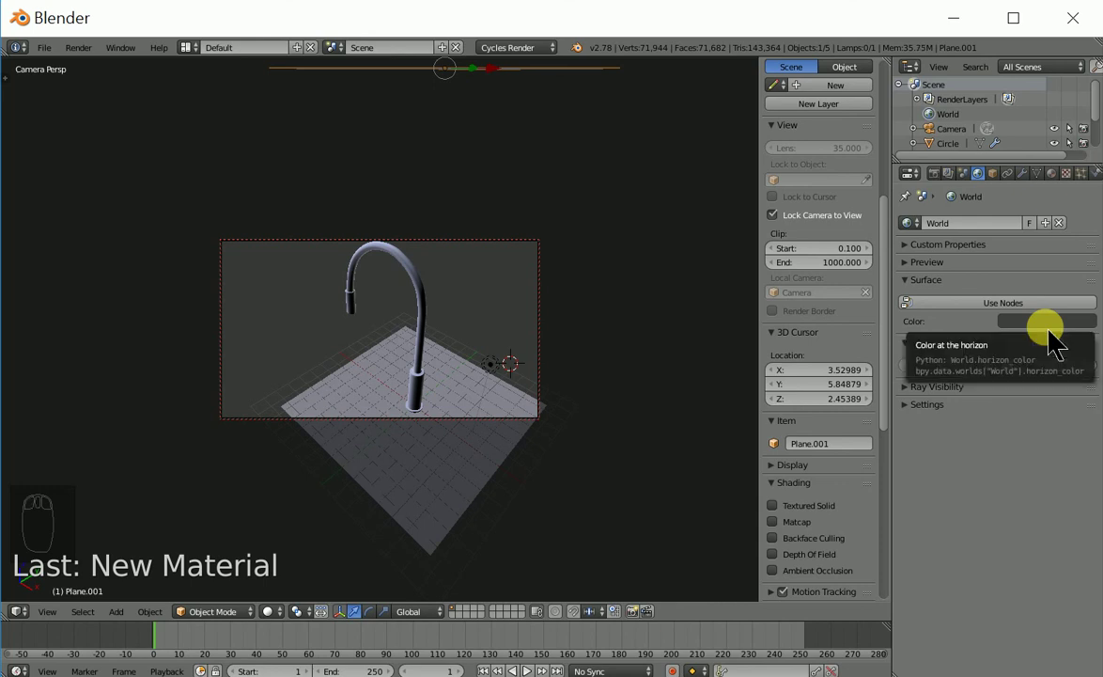